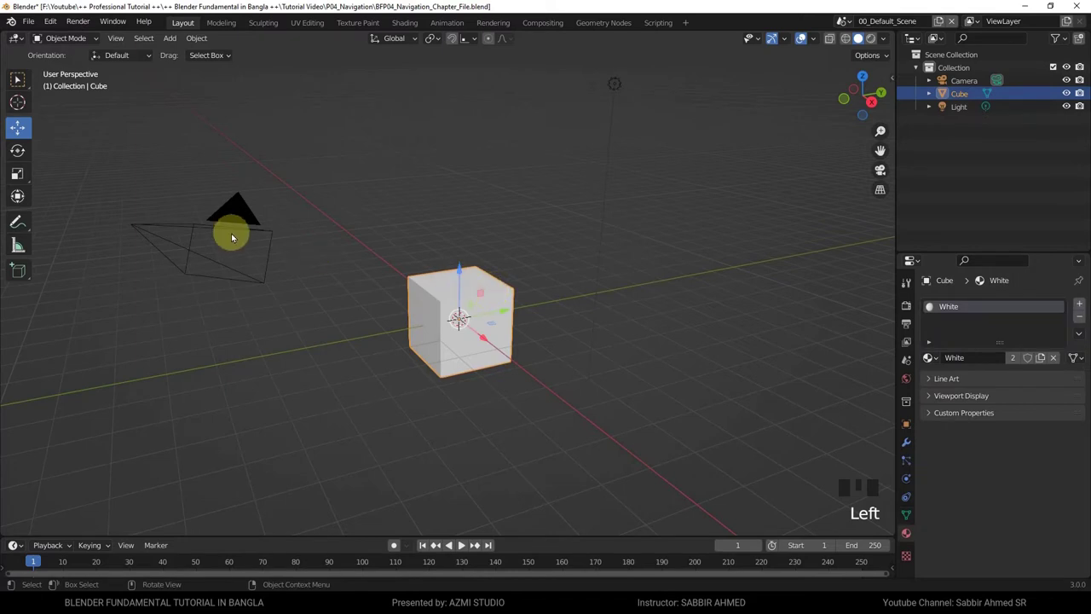
- Pick 04_Practice from the scene browser and orbit around the striped practice shapes
click(237, 235)
click(624, 80)
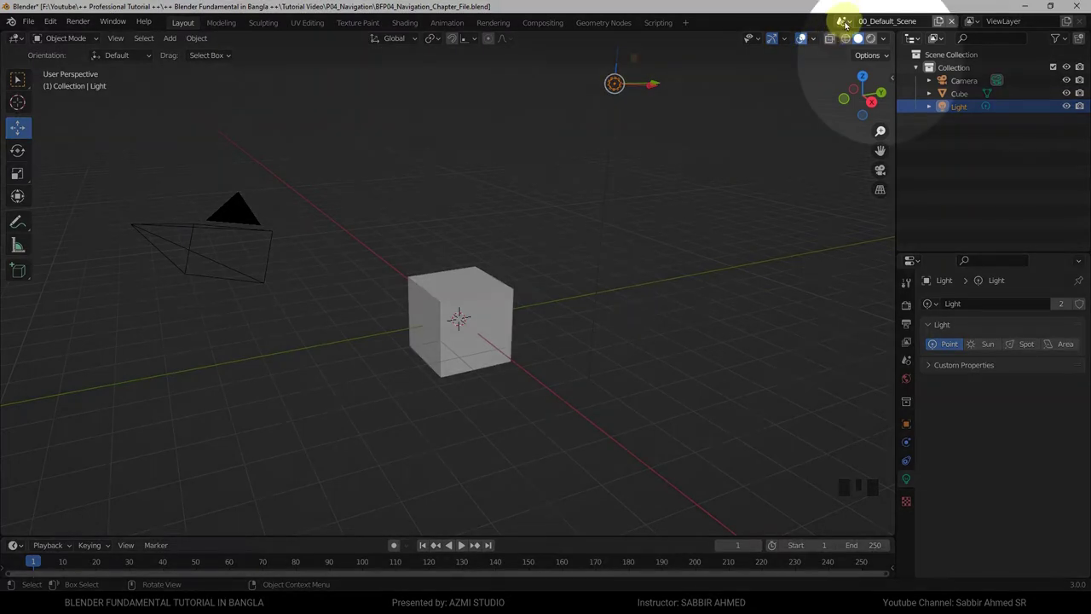
click(852, 22)
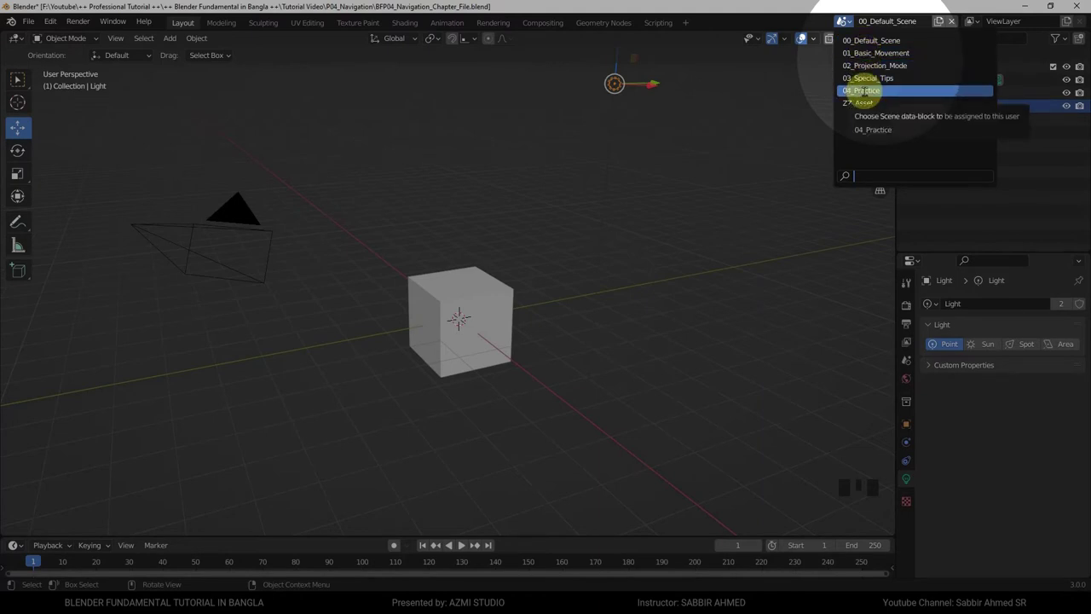
scroll(down, 3)
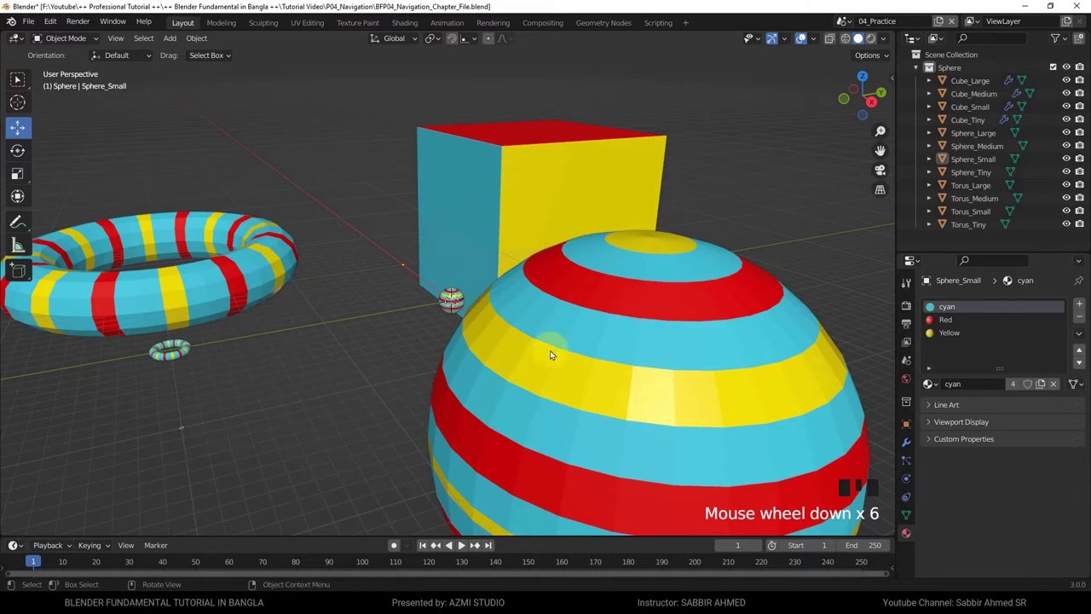
scroll(down, 3)
drag(498, 351, 848, 24)
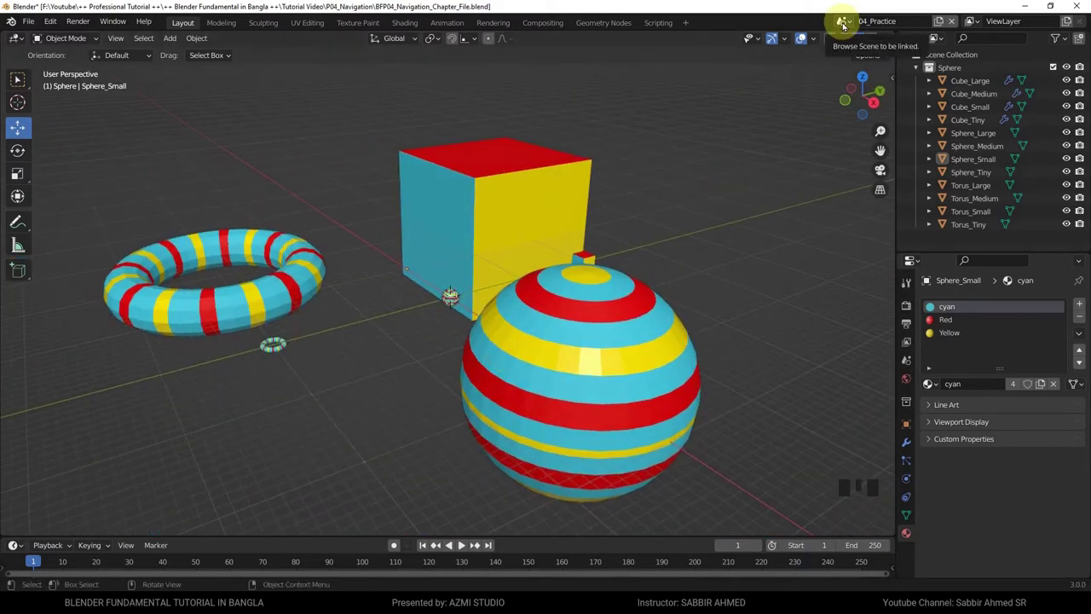
- Pick 00_Default_Scene from the scene browser and orbit around the cube
click(848, 24)
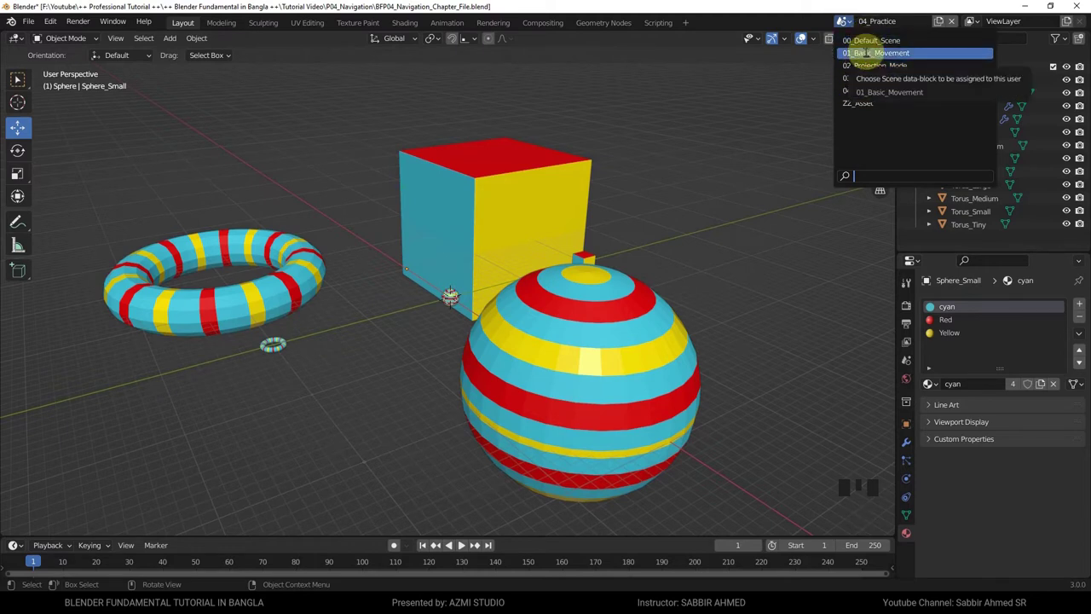
scroll(up, 3)
drag(515, 376, 504, 369)
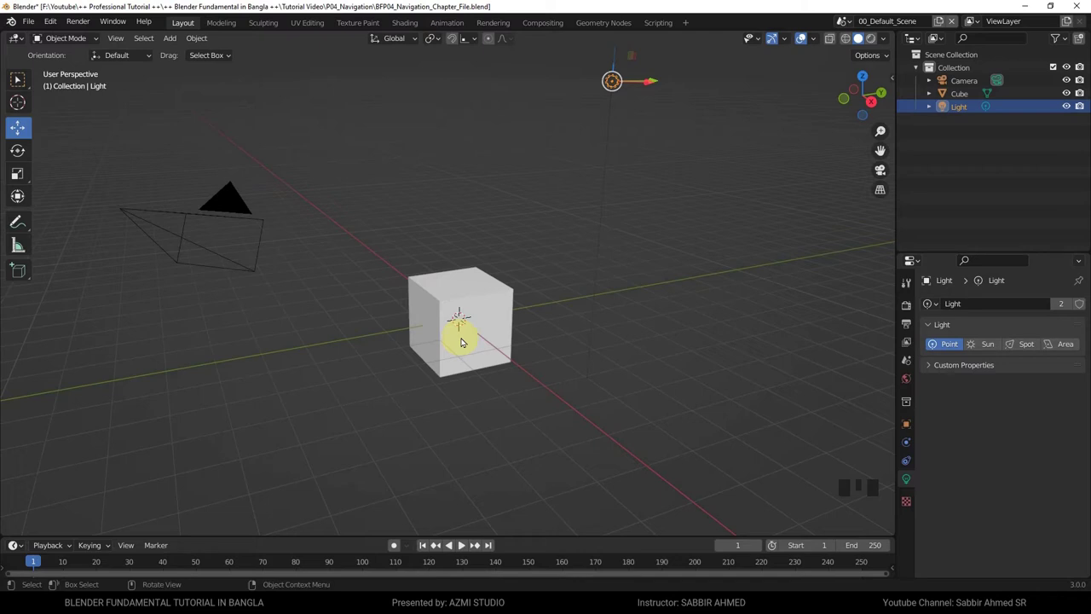
- Deselect everything in the default scene by clicking empty viewport space
click(821, 437)
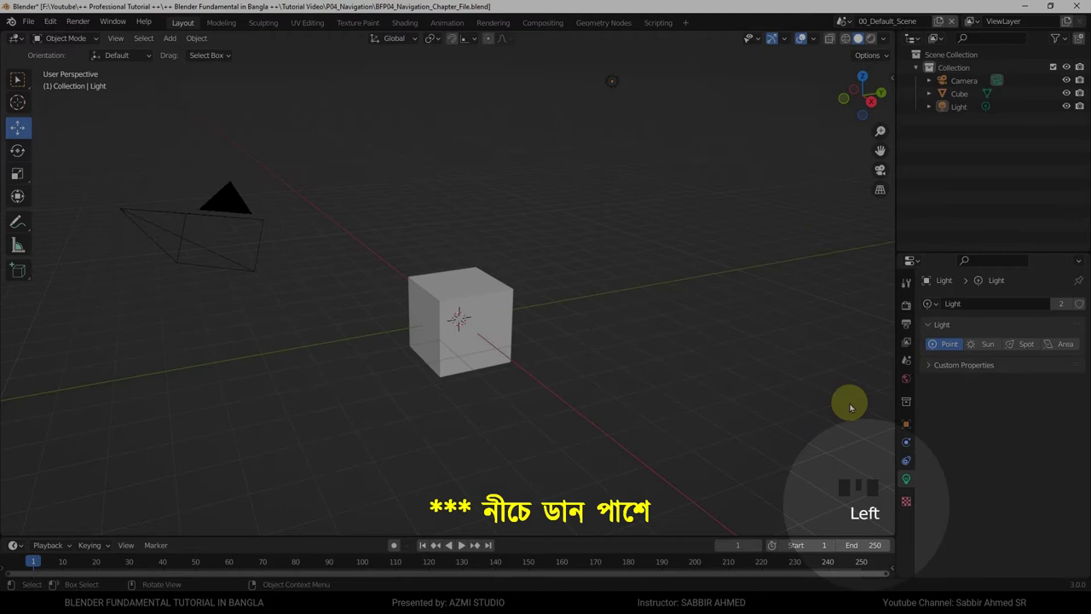
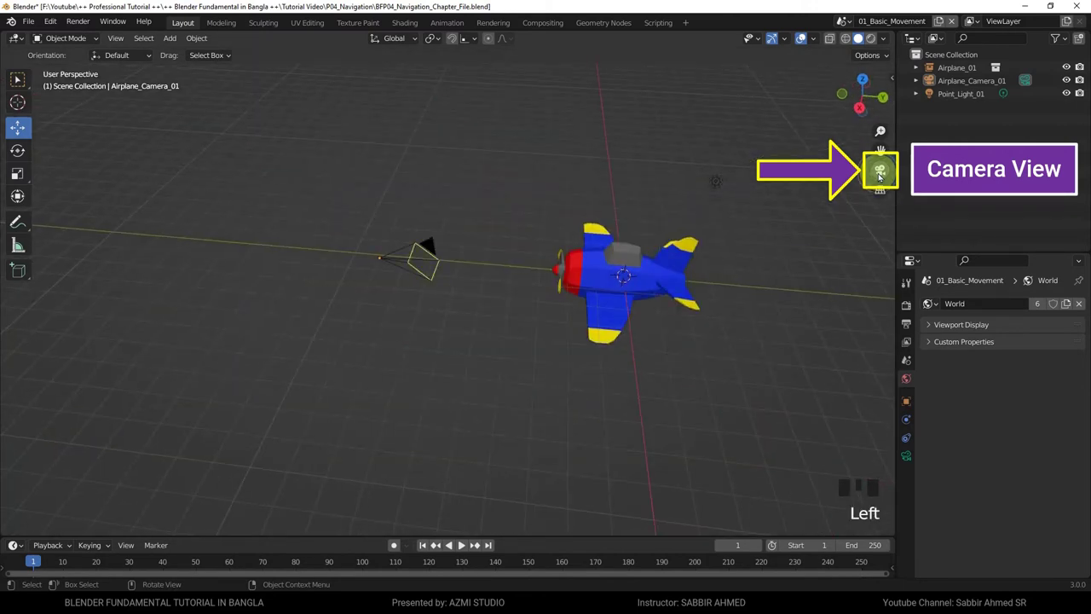
drag(777, 265, 709, 307)
key(KP_0)
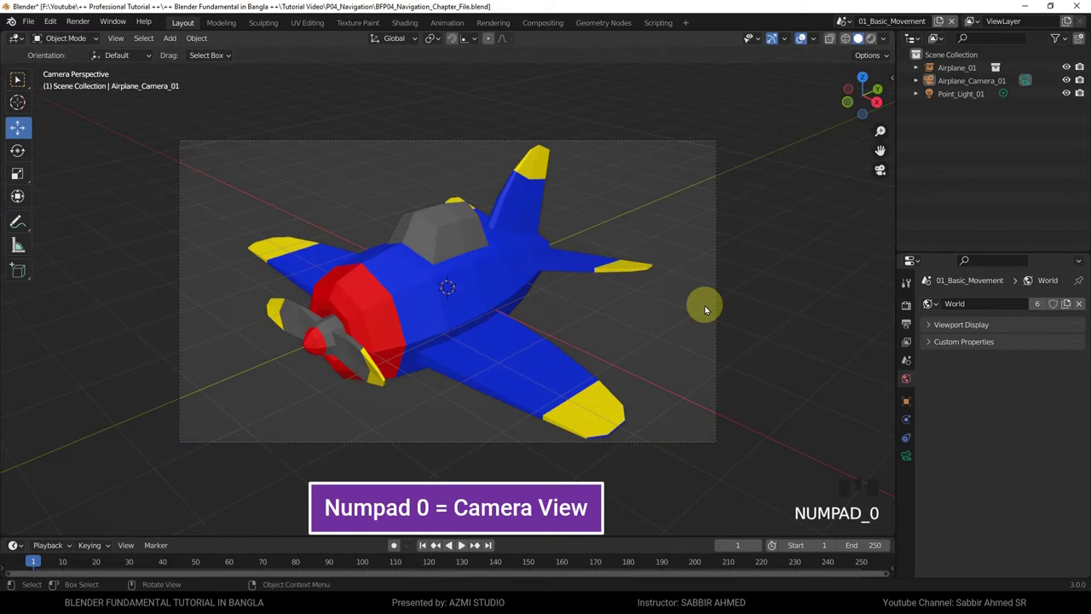
key(KP_0)
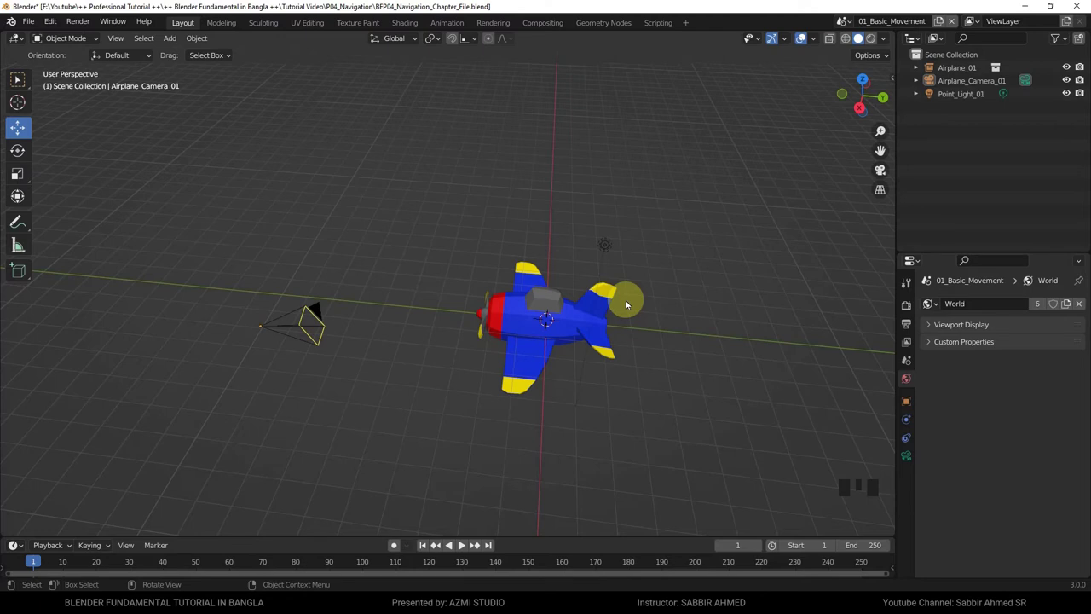
drag(557, 337, 575, 337)
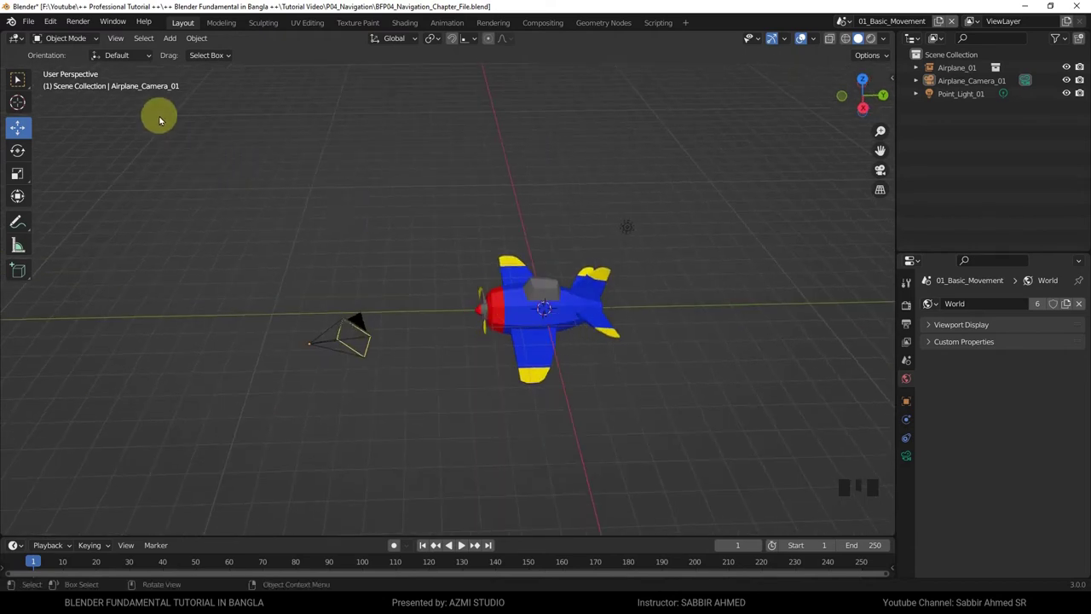
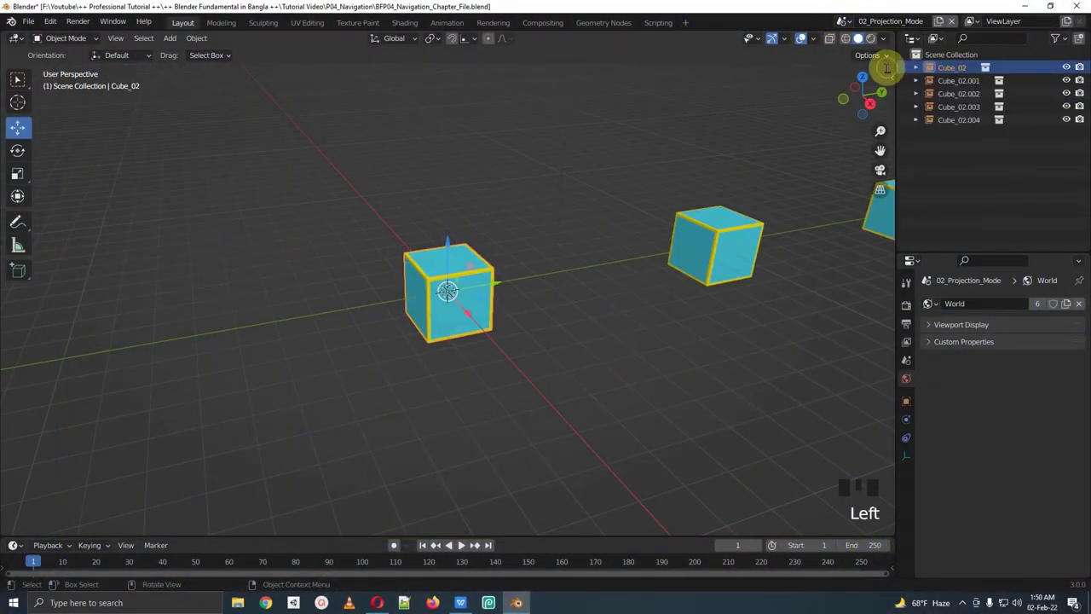
- Orbit and zoom around the Cube_02 row until looking straight along the line of cubes
drag(346, 289, 534, 300)
scroll(up, 3)
drag(650, 224, 576, 358)
scroll(up, 3)
drag(576, 358, 598, 401)
scroll(up, 3)
drag(608, 388, 655, 276)
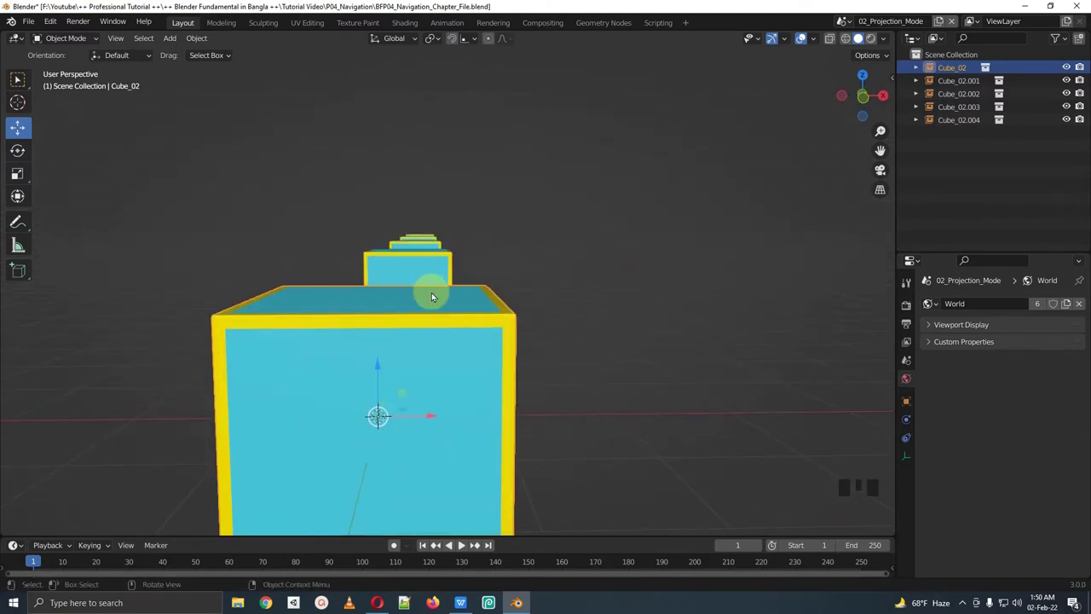
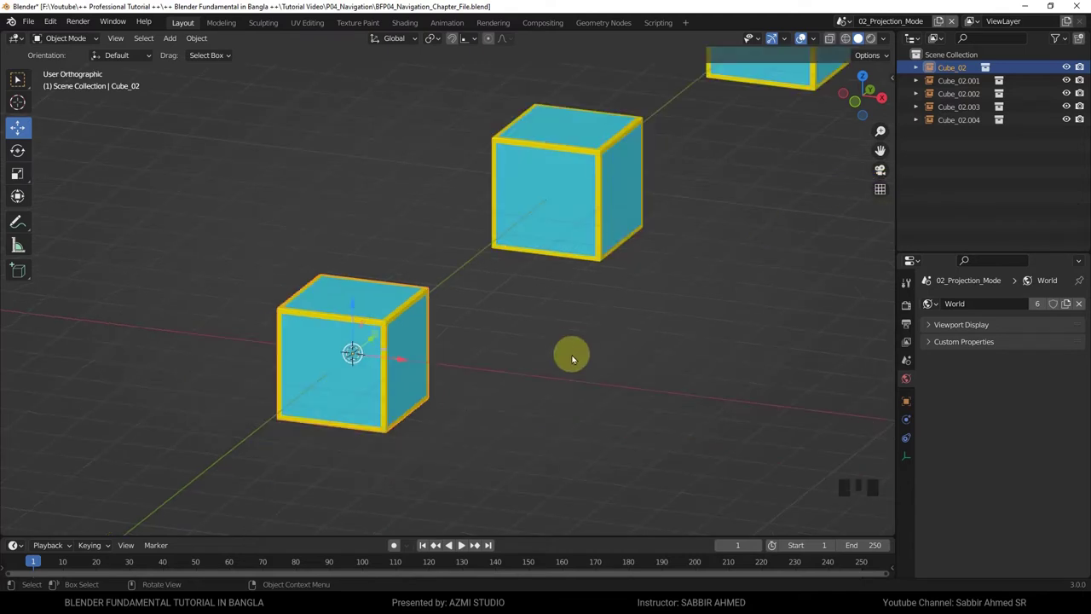
- Orbit to face the row of cubes head-on
drag(576, 365, 610, 340)
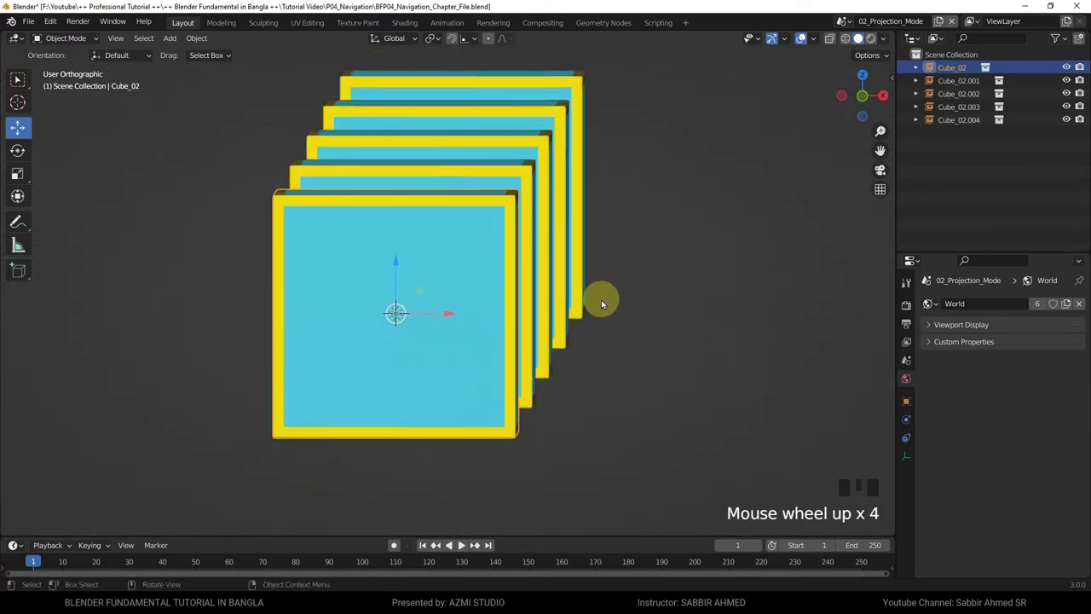
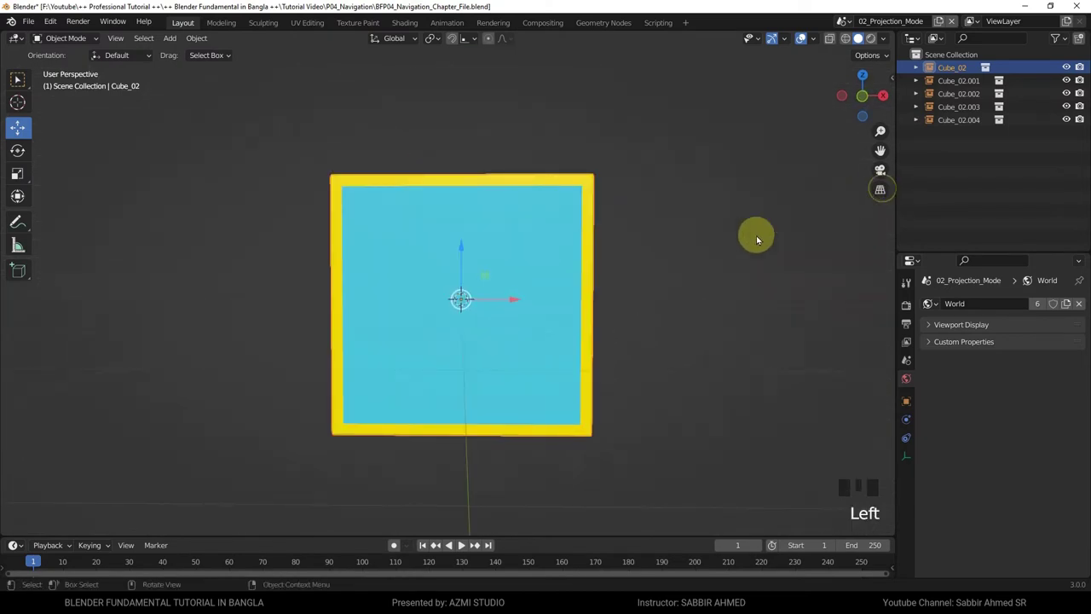
drag(661, 297, 643, 318)
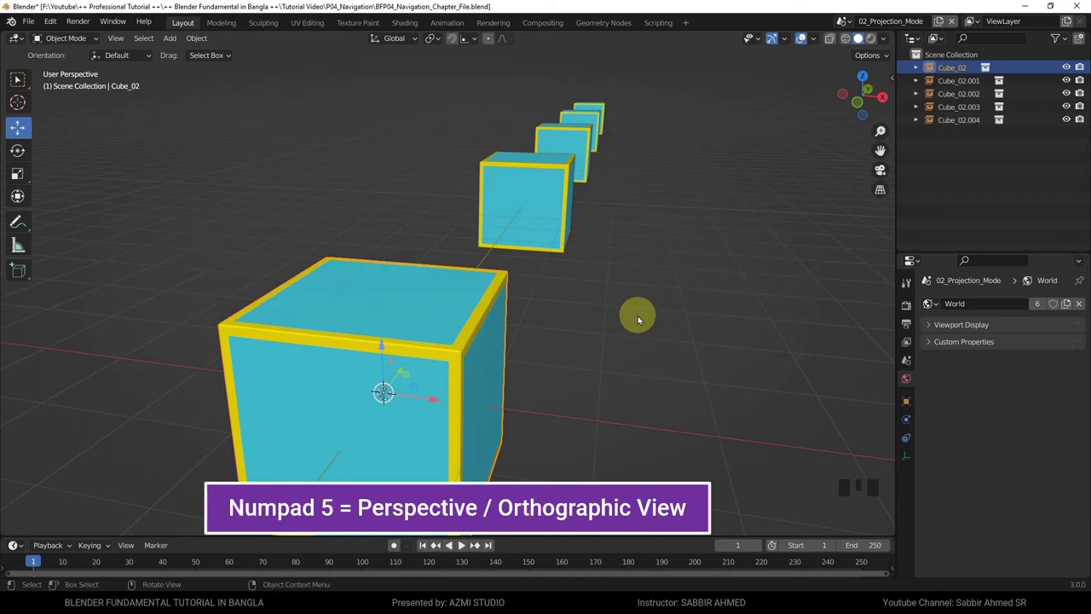
key(KP_5)
key(KP_5)
key(KP_5)
key(KP_5)
drag(642, 318, 662, 296)
key(KP_5)
drag(642, 332, 629, 339)
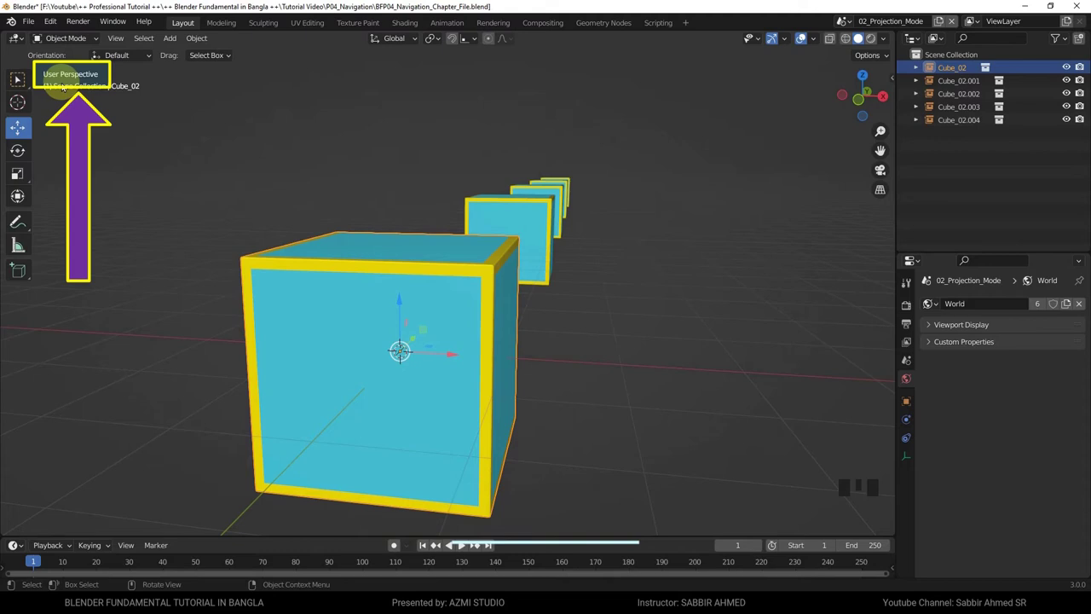
key(KP_5)
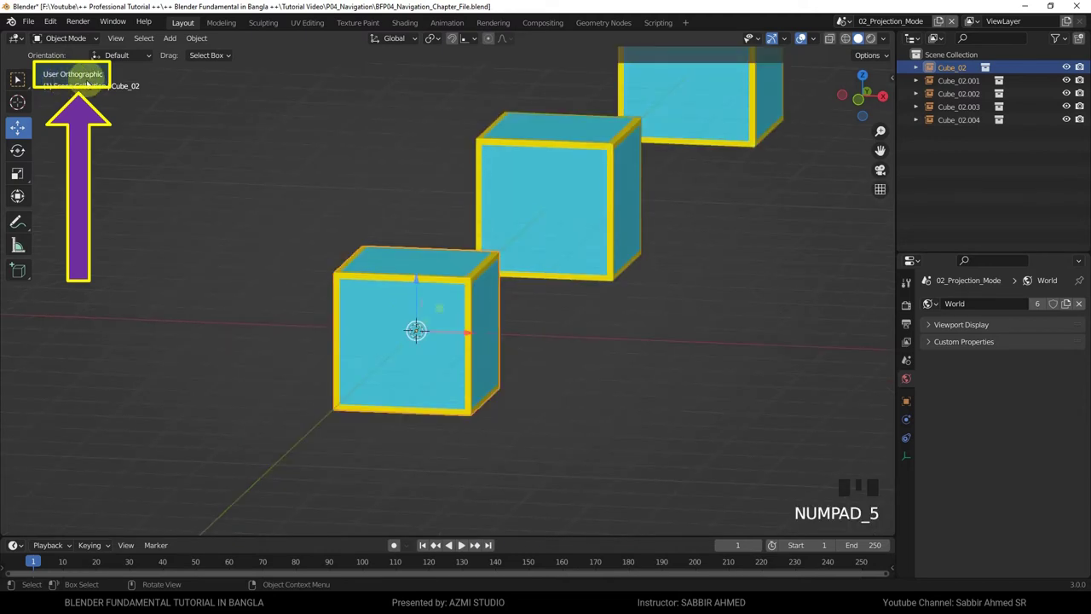
key(KP_5)
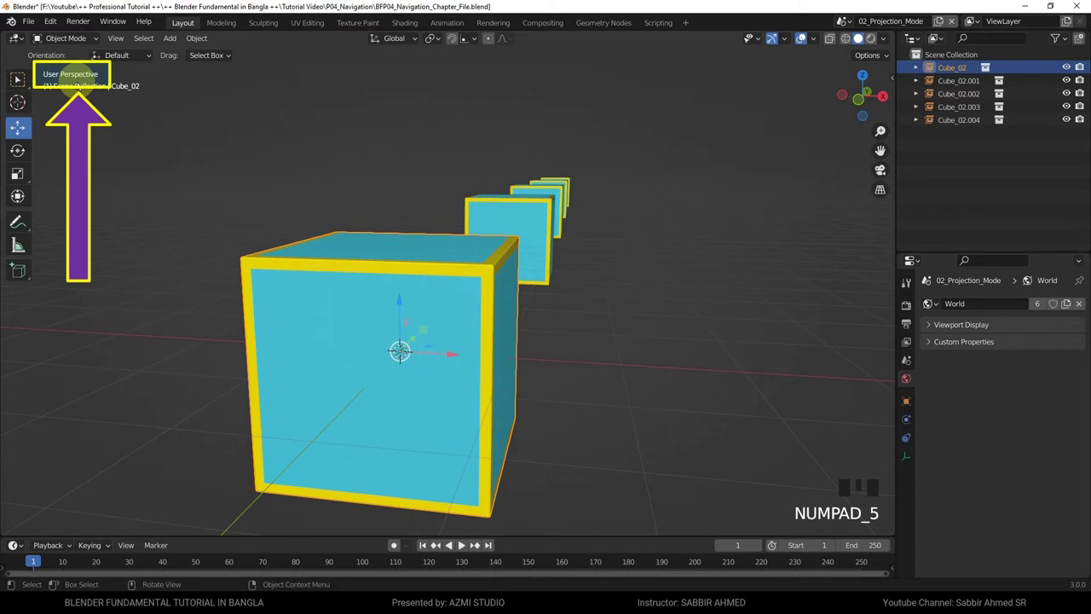
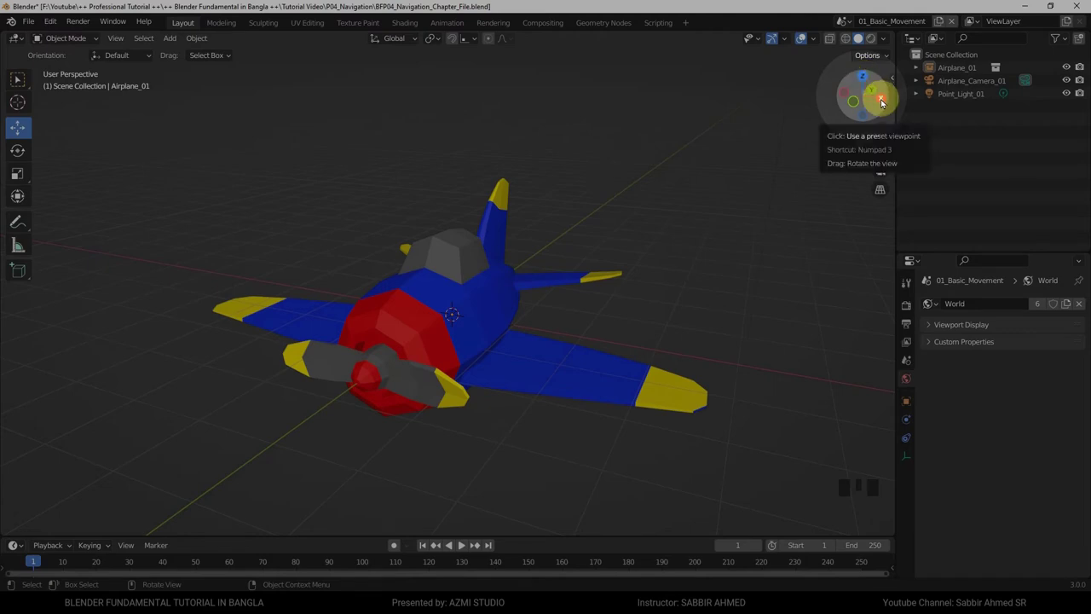
- Jump the airplane to Right, Top and Front orthographic views using the navigation gizmo axes
click(886, 104)
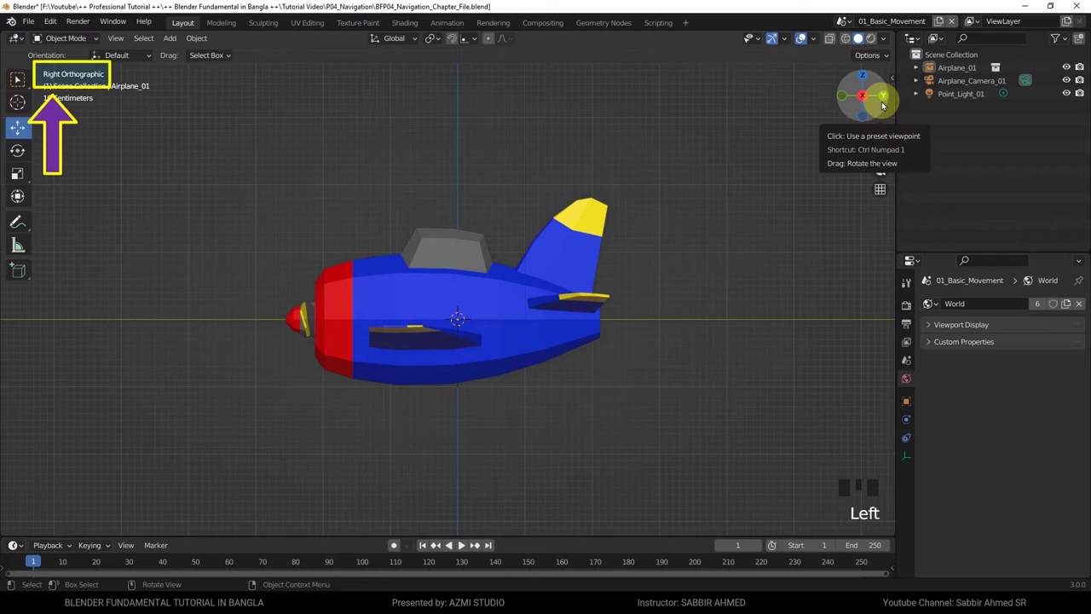
click(871, 77)
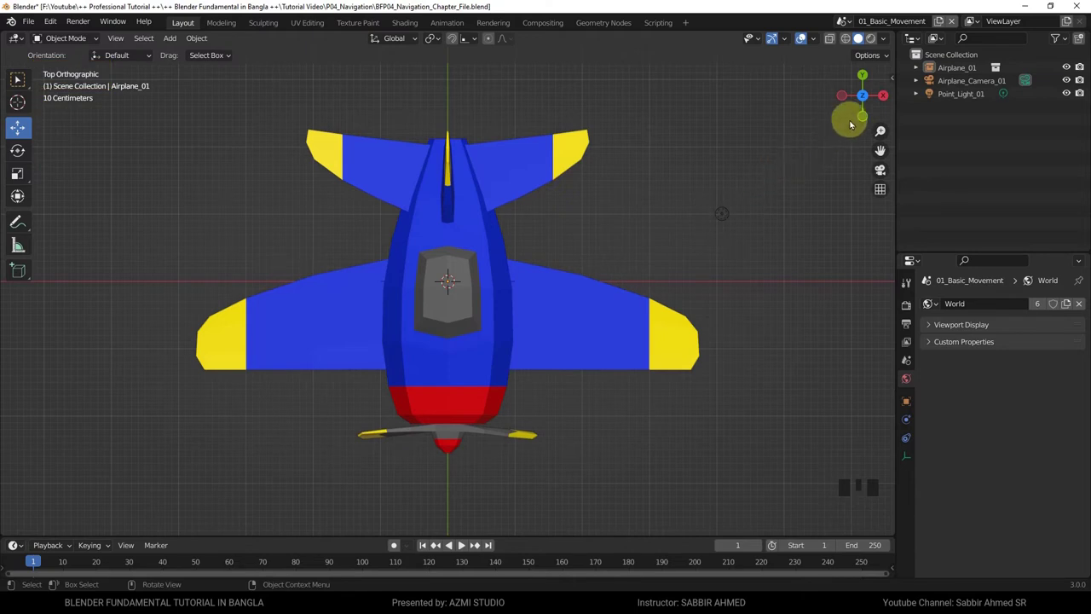
click(865, 118)
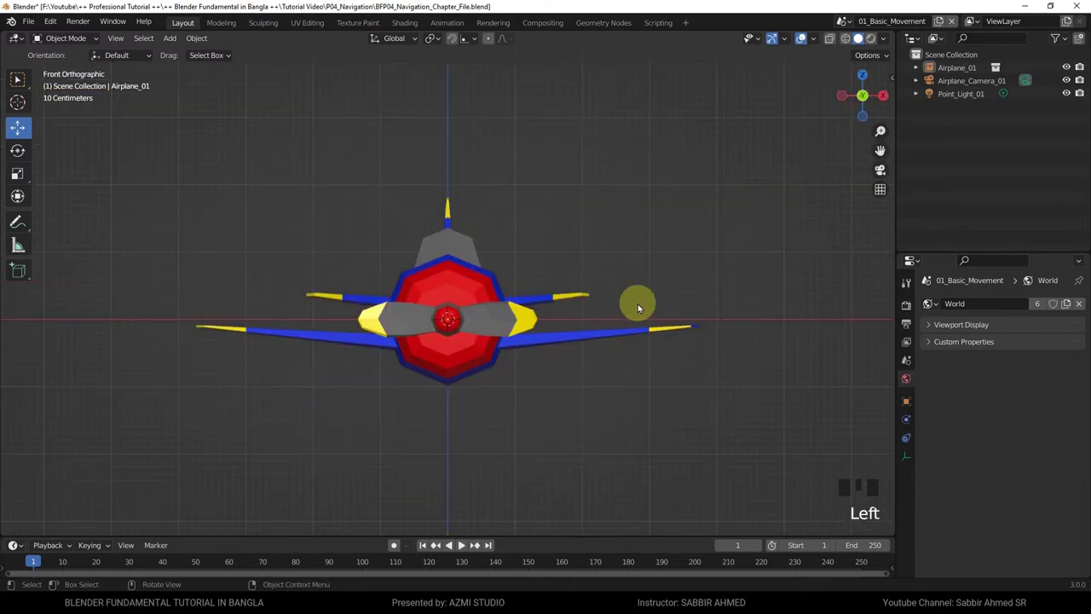
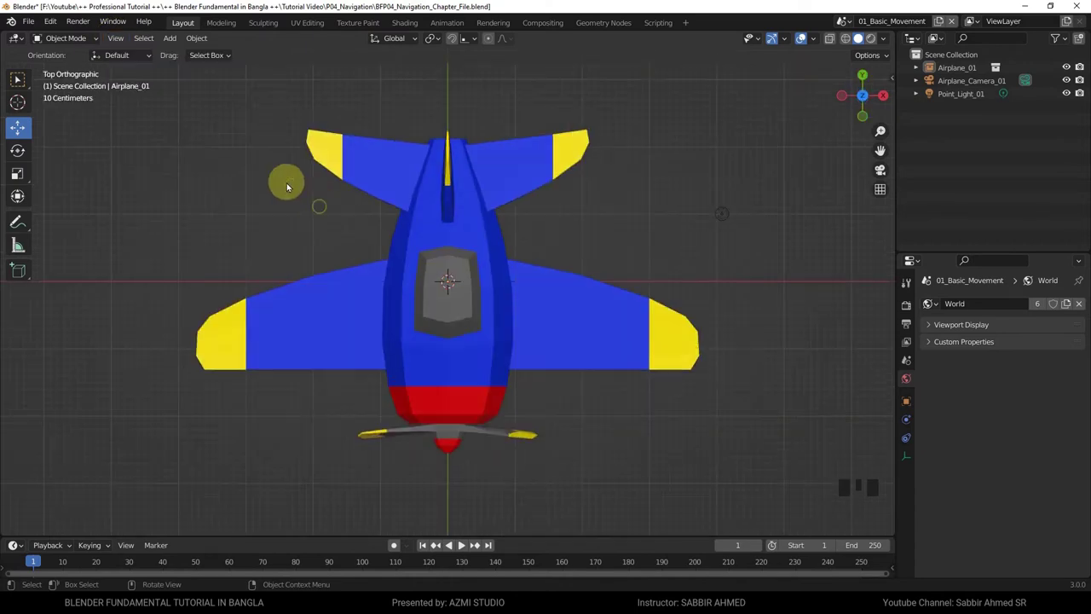
- Cycle the airplane through Left, Right, Top and Front views with the ` viewpoint pie menu
drag(112, 42, 326, 271)
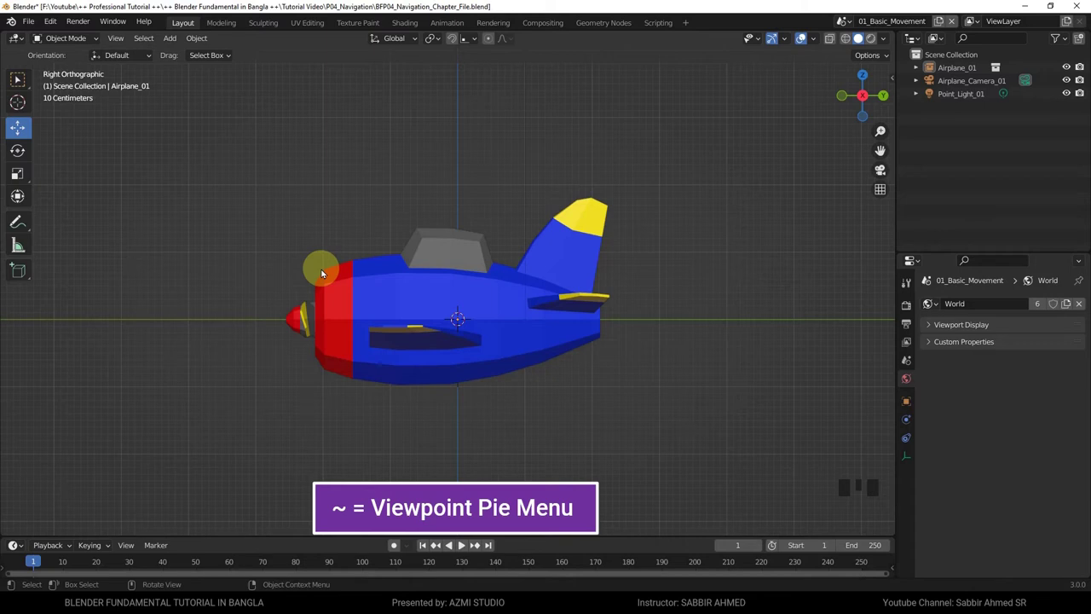
key(`)
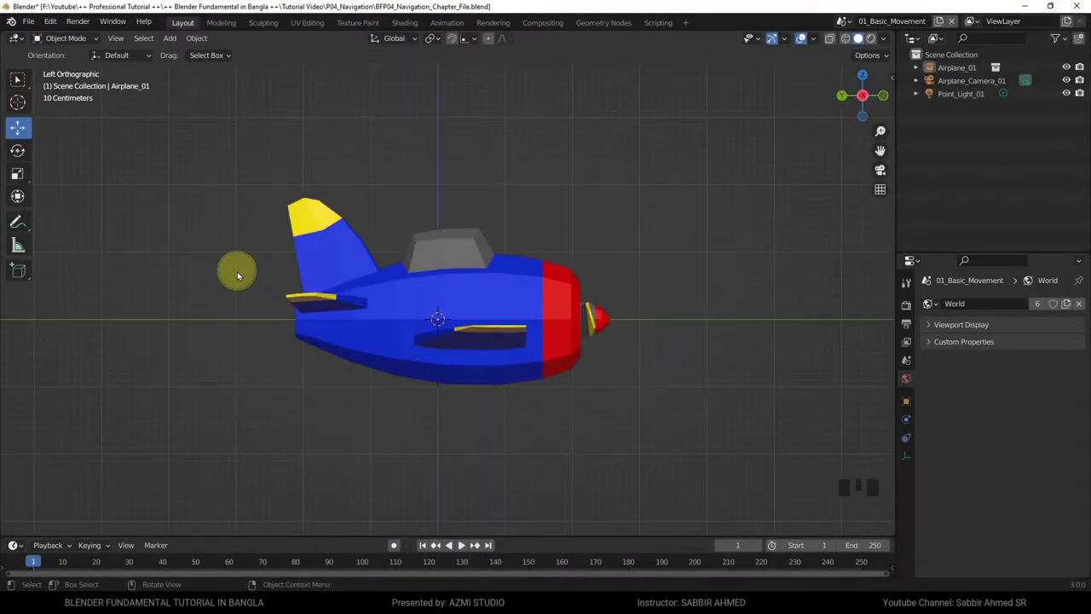
key(`)
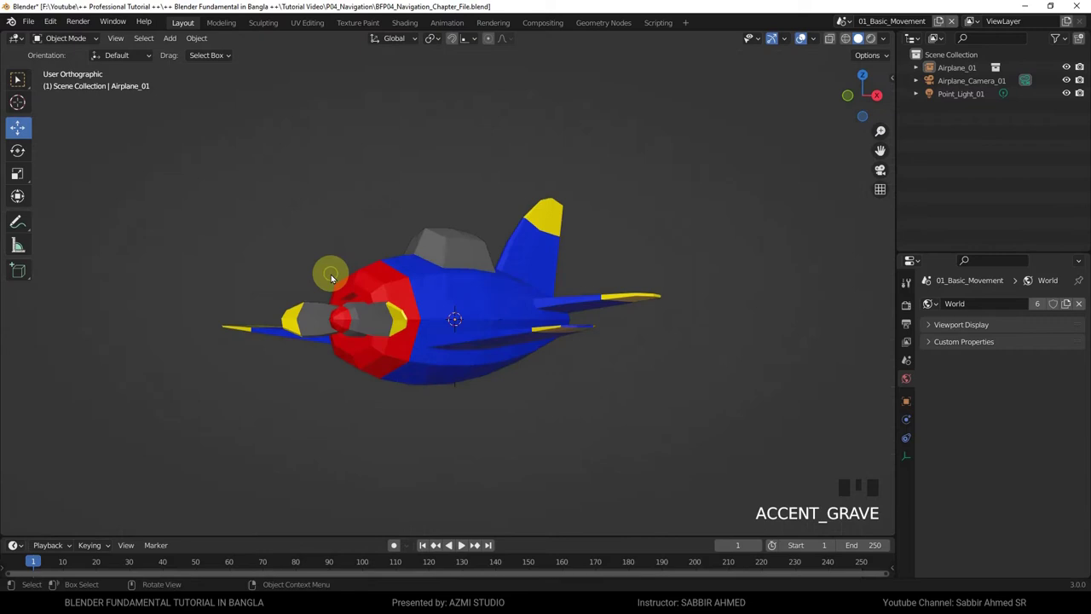
key(`)
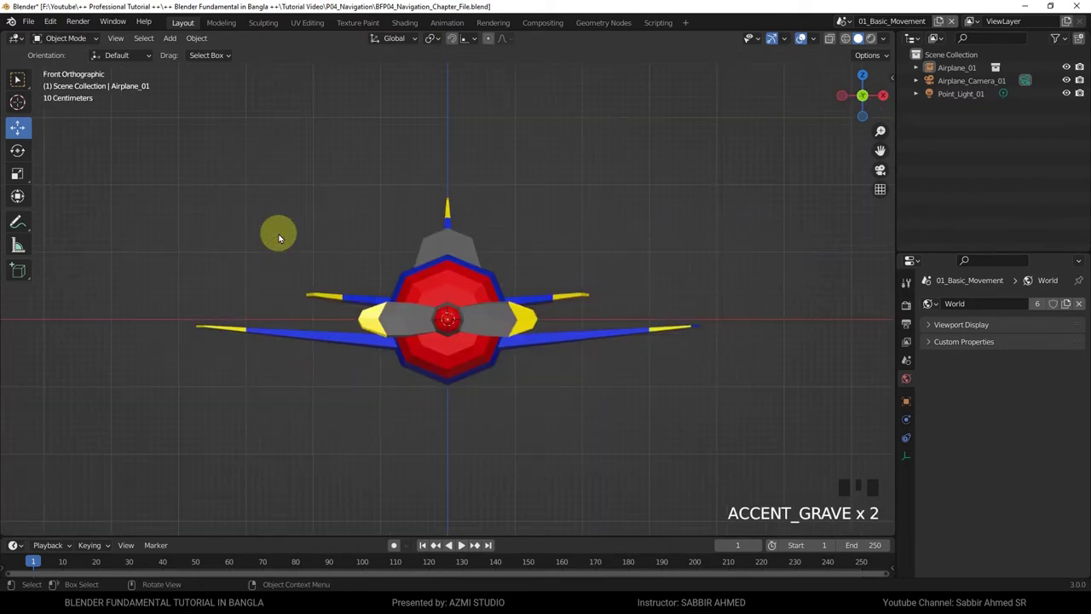
key(`)
key(`)
key(`)
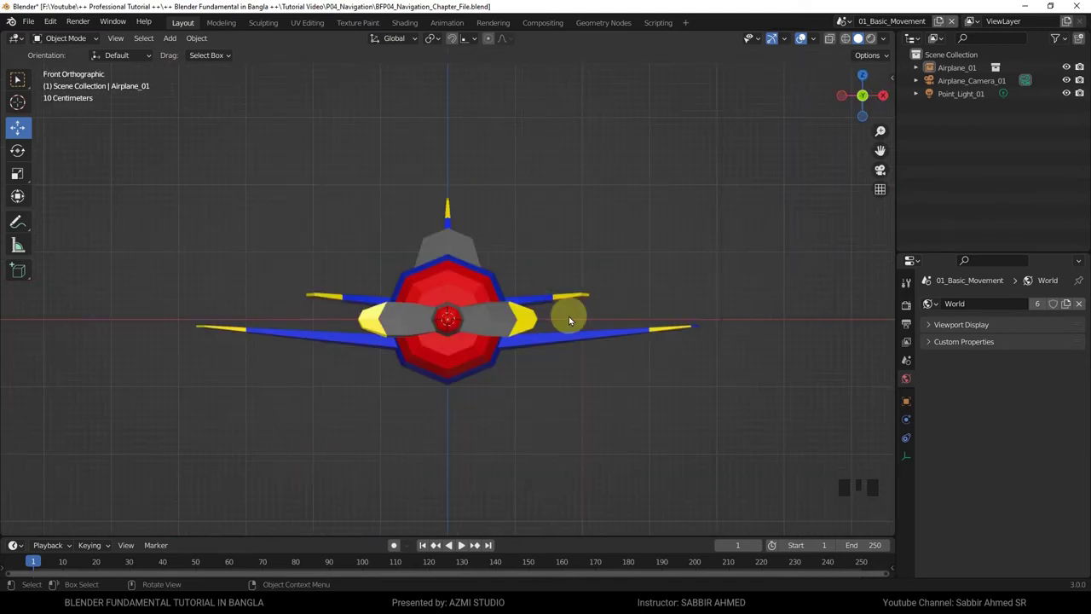
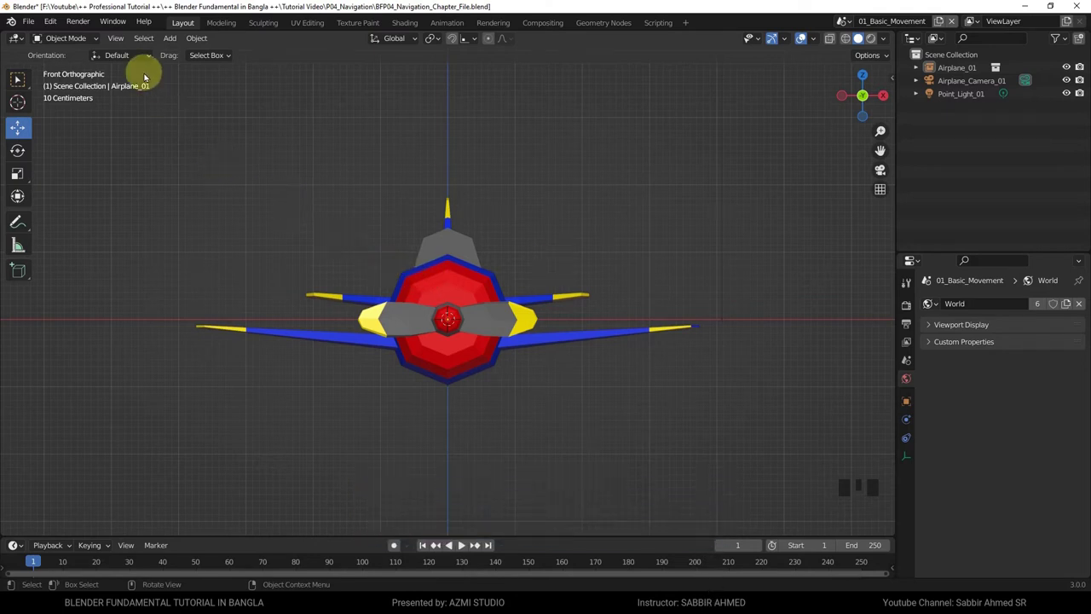
- View the airplane Front, Right and Top with Numpad 1, 3, 7, ending on Top Orthographic
drag(120, 38, 319, 221)
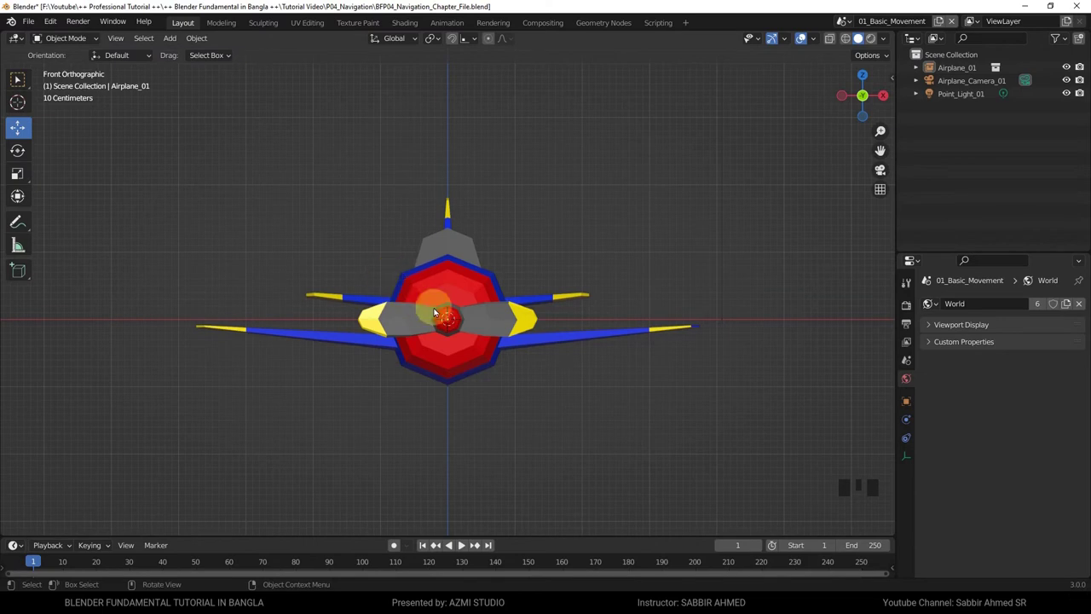
key(KP_1)
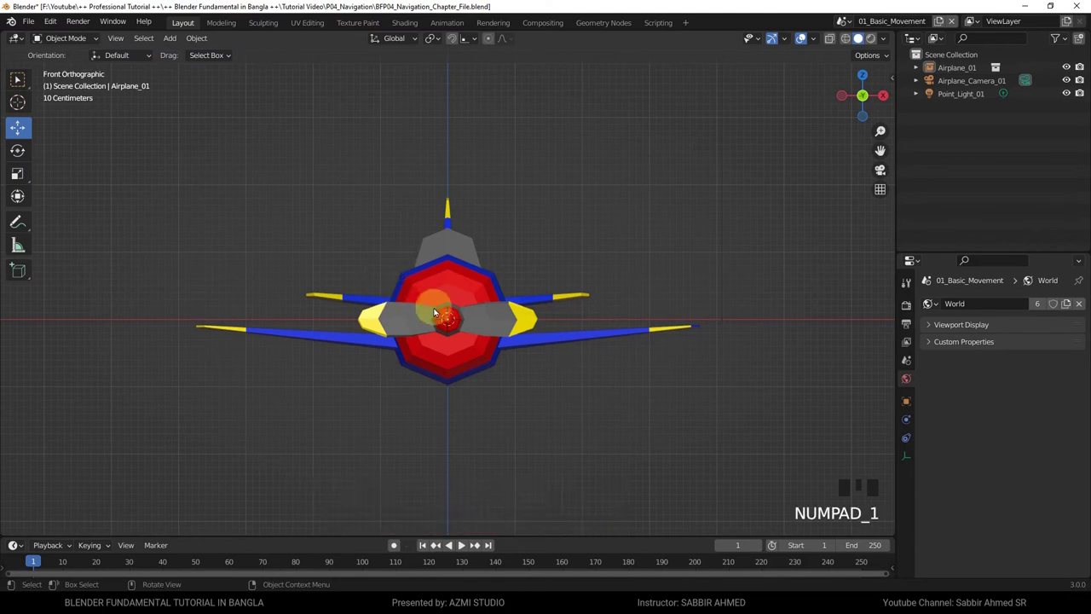
key(KP_3)
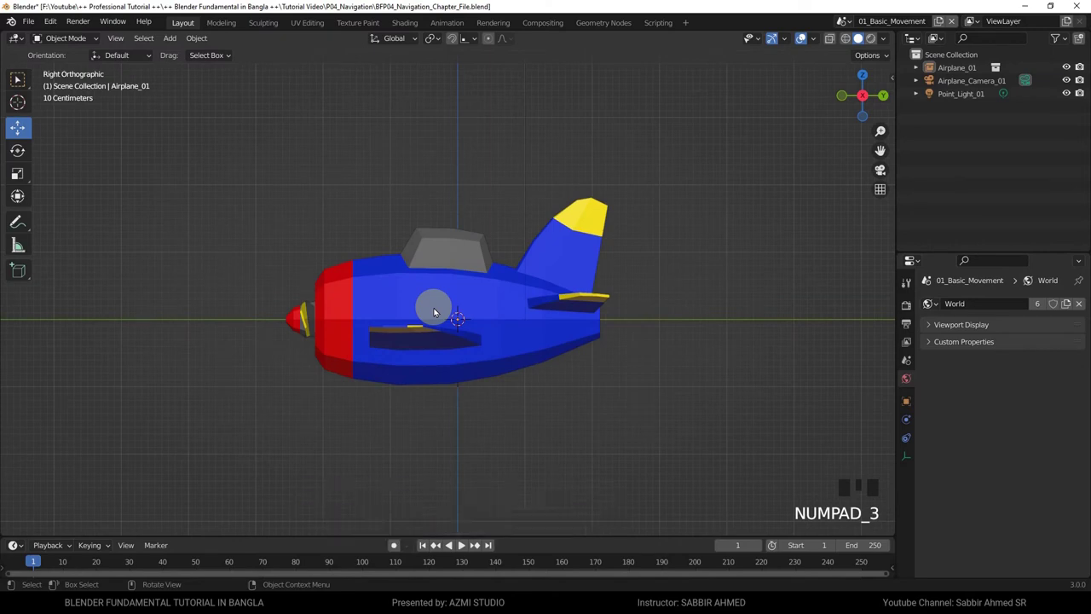
key(KP_7)
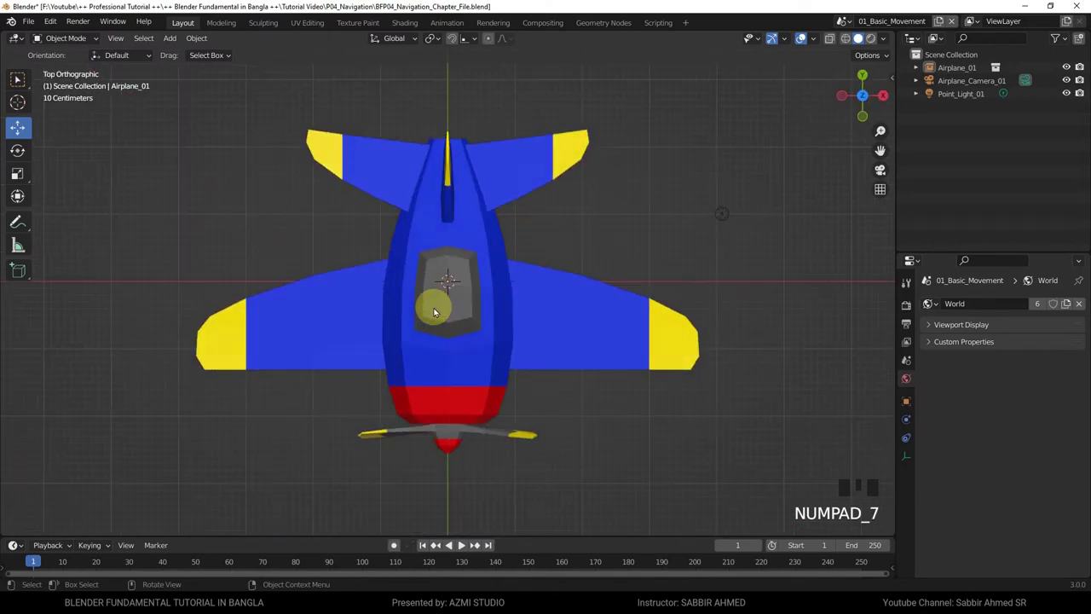
key(KP_1)
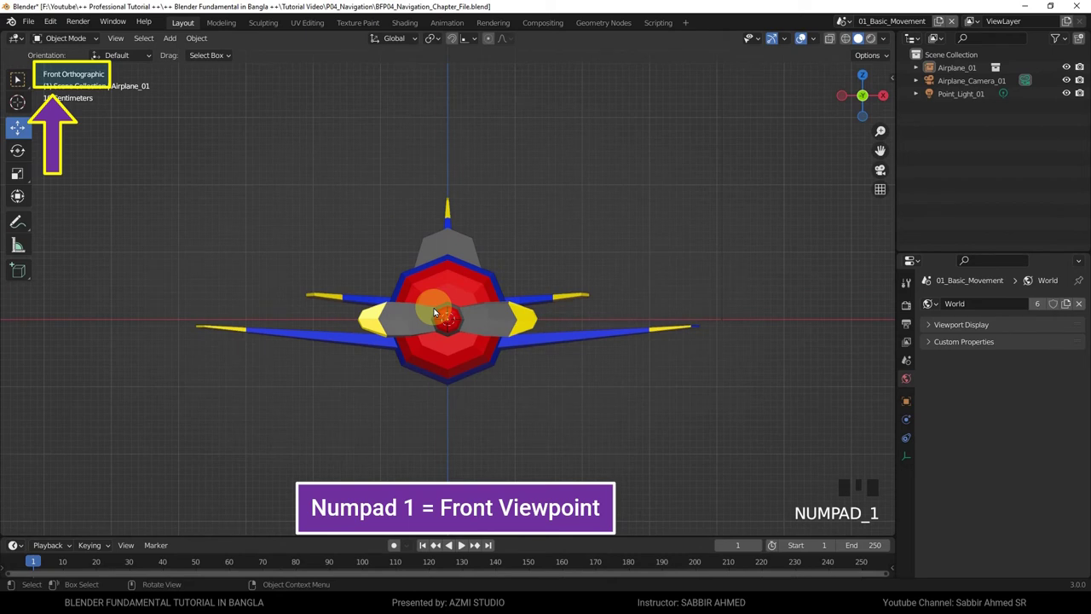
key(KP_3)
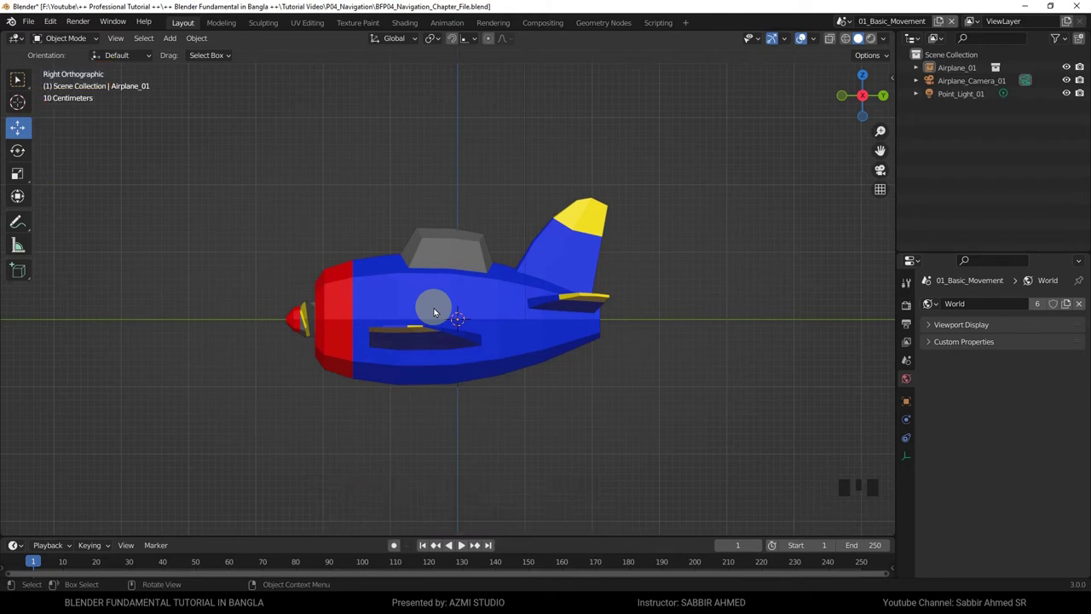
key(KP_7)
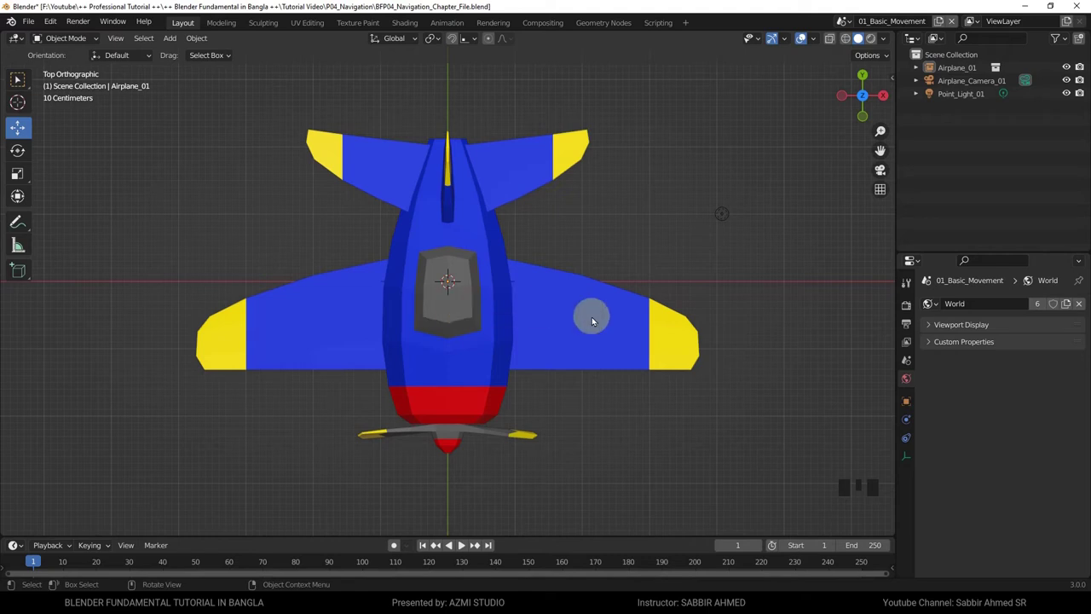
- Tilt into perspective, zoom in and select the airplane
drag(581, 323, 520, 240)
key(Tab)
scroll(up, 3)
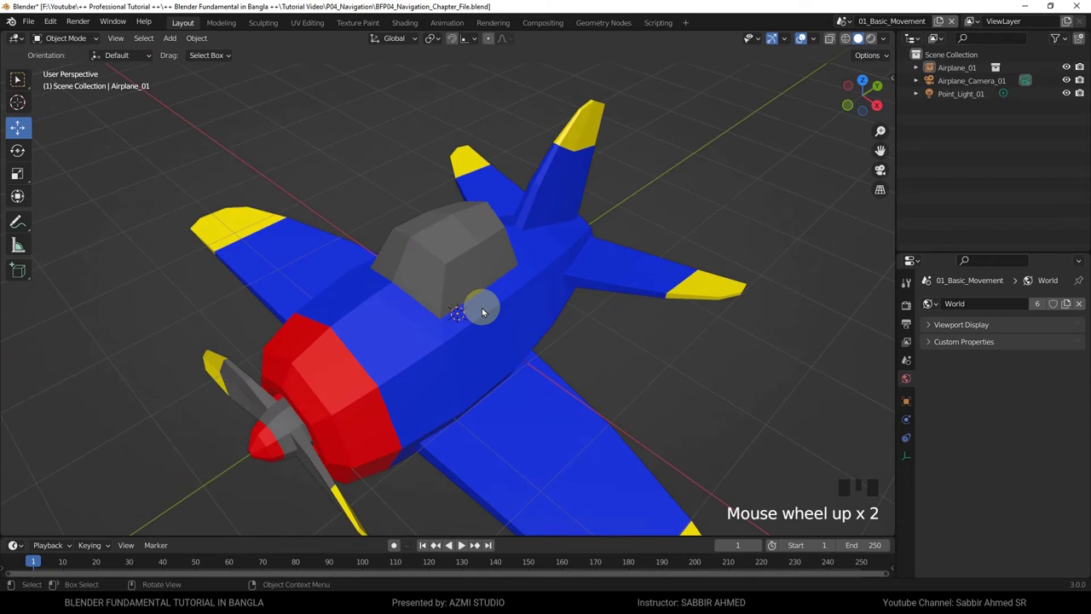
click(476, 313)
key(Tab)
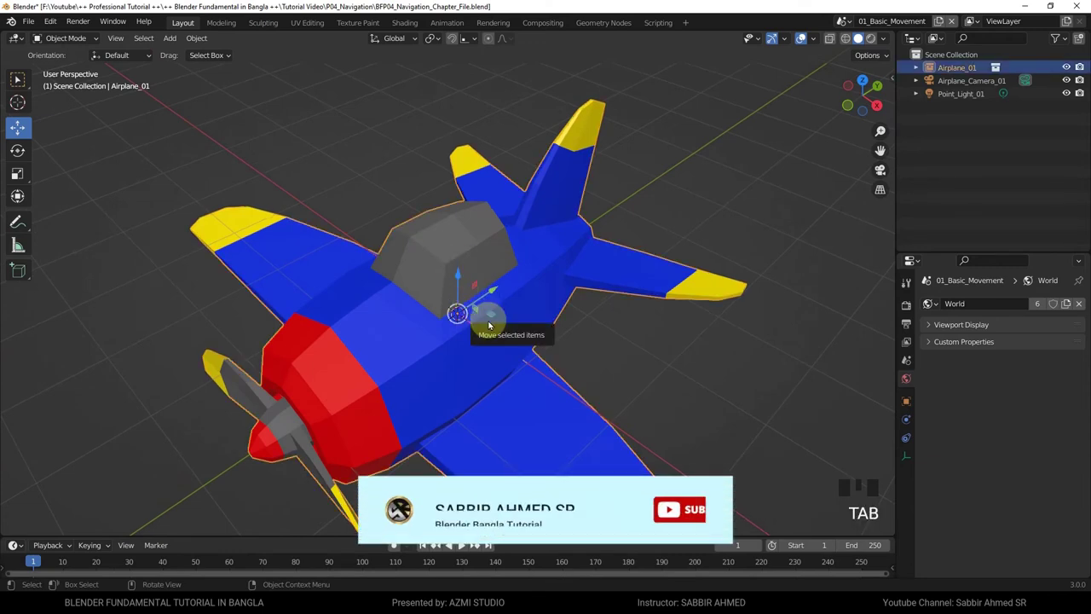
- Cycle the selected airplane repeatedly through Front, Right and Top orthographic views, ending on Top
key(KP_3)
key(KP_1)
key(KP_7)
key(KP_1)
key(KP_3)
key(KP_7)
key(KP_3)
key(KP_7)
key(KP_3)
key(KP_1)
key(KP_3)
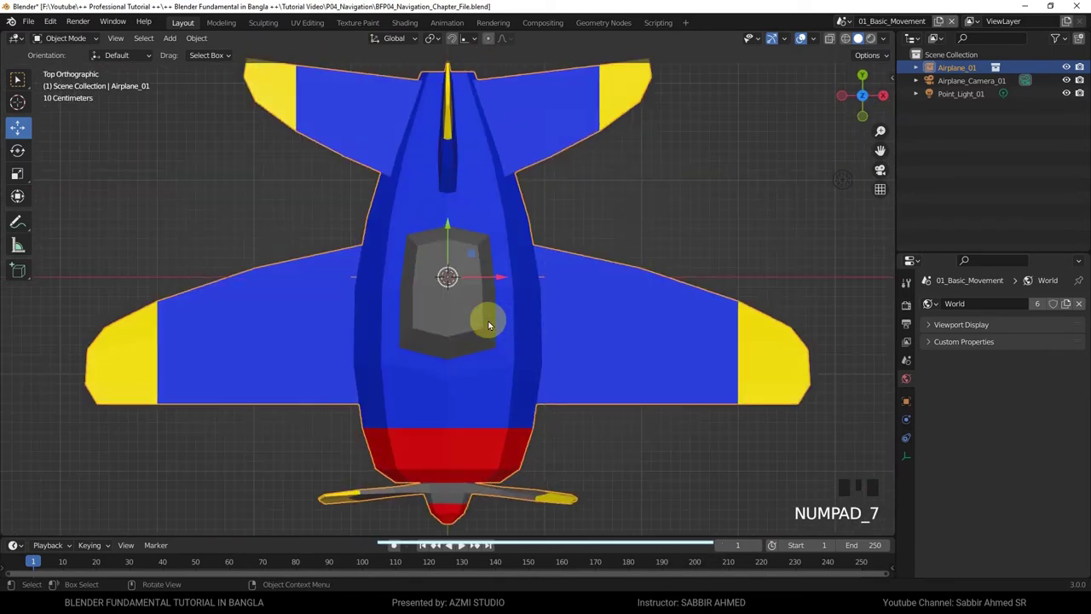
key(KP_3)
key(KP_7)
key(KP_1)
key(KP_3)
key(KP_7)
- Switch the airplane to the Right Orthographic view with Numpad 3
key(KP_3)
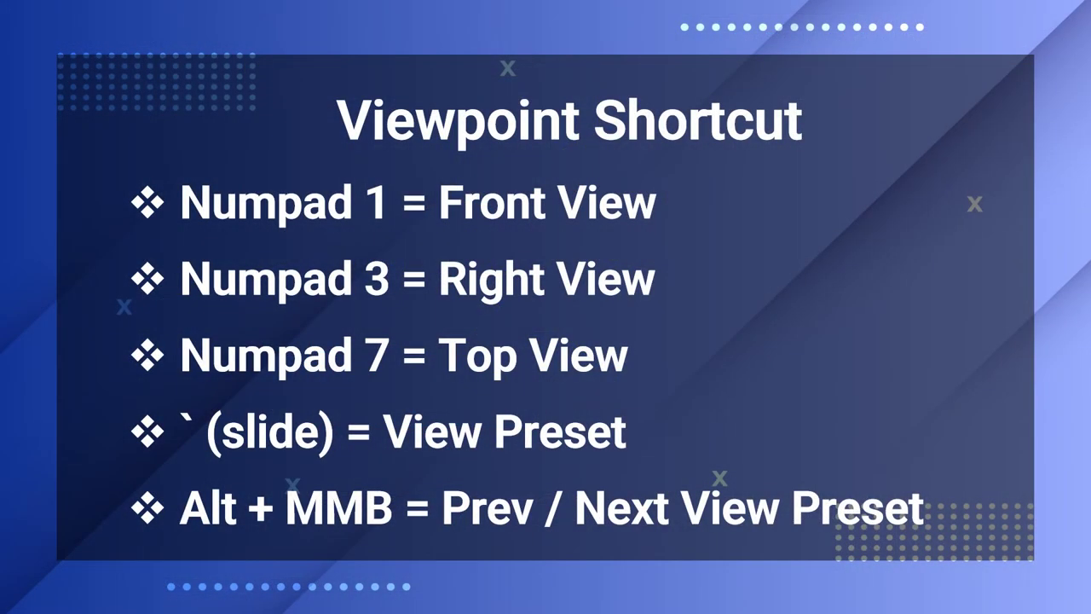
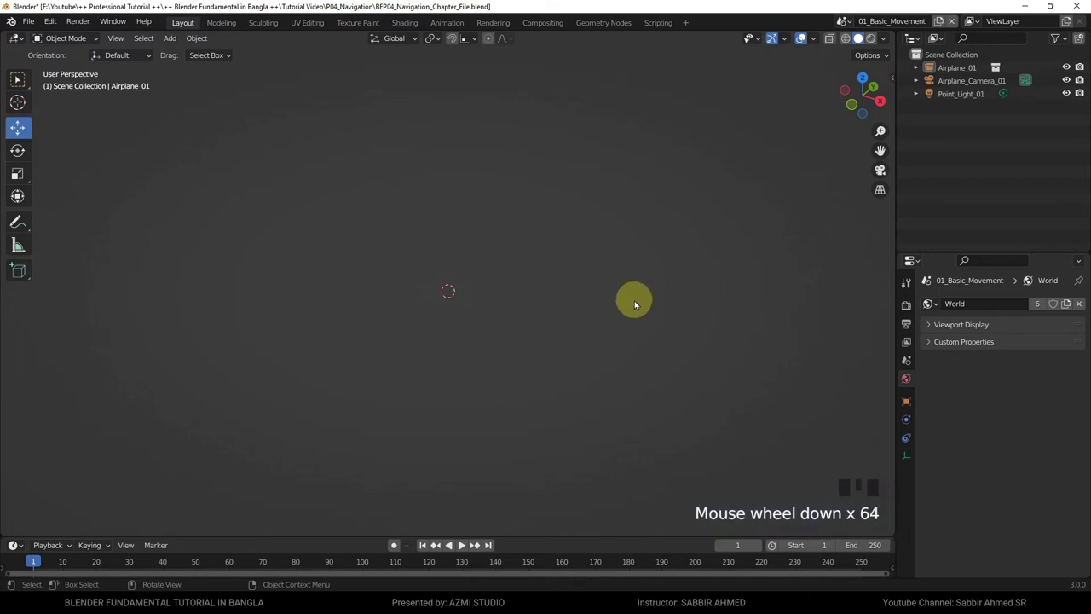
- Orbit through empty space until the airplane reappears, then Frame All to fit airplane, camera and light in view
drag(735, 342, 621, 265)
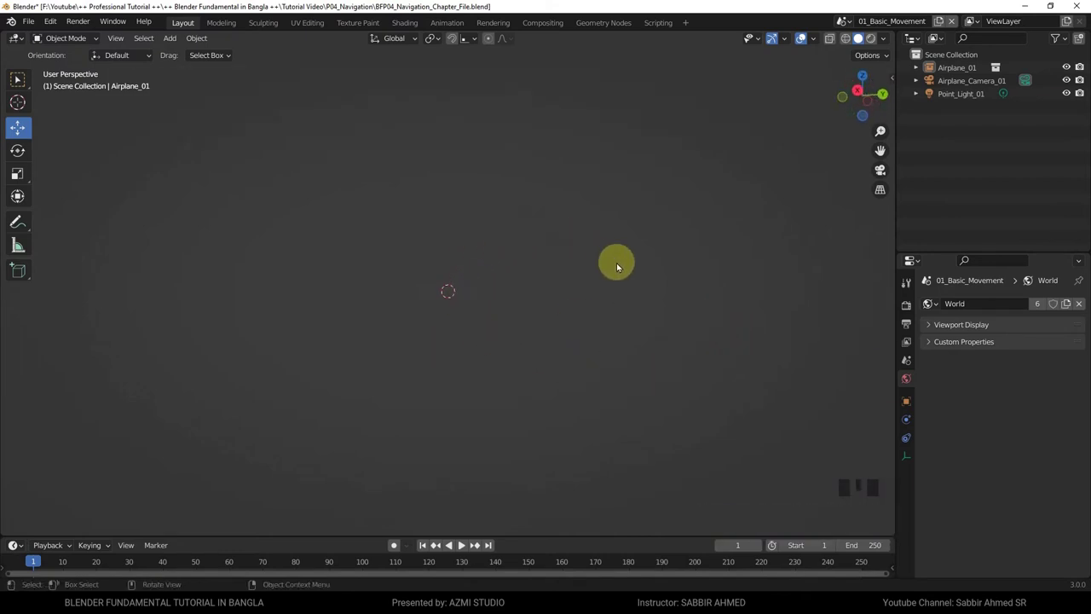
drag(626, 285, 583, 368)
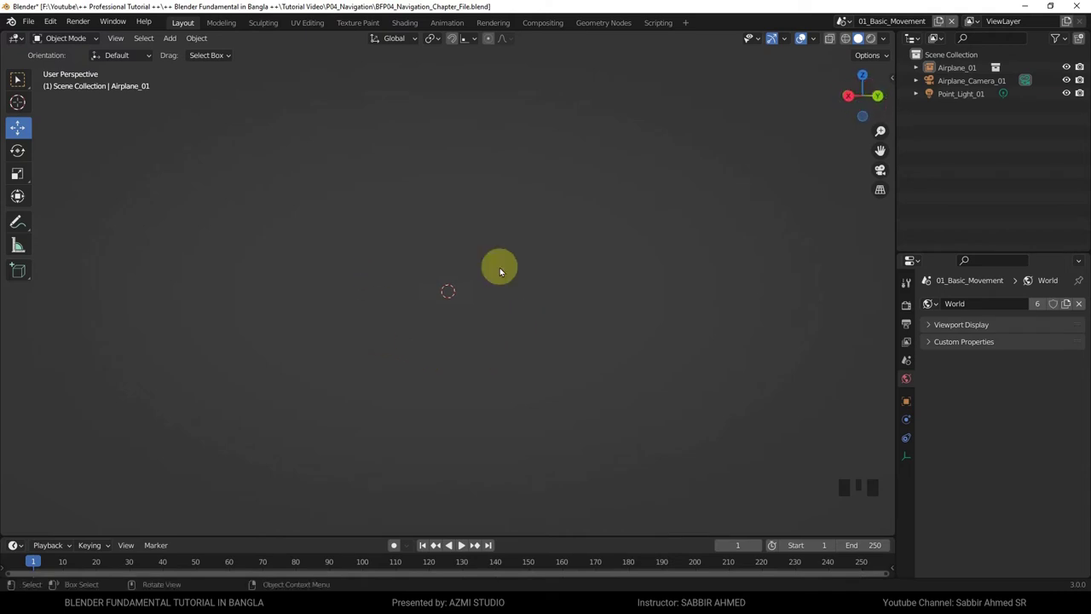
drag(116, 44, 186, 126)
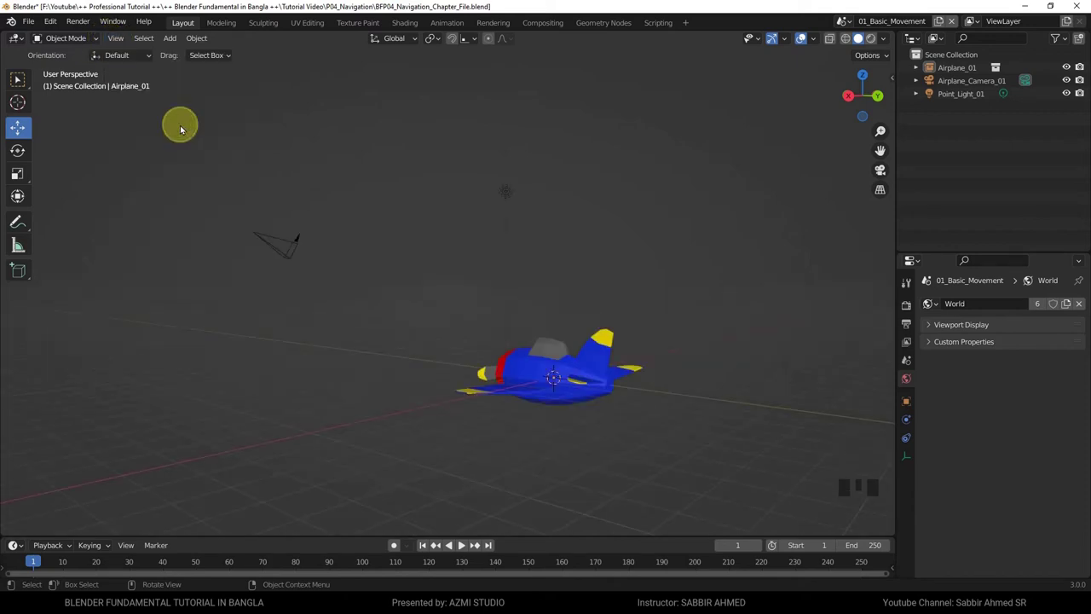
drag(517, 242, 299, 205)
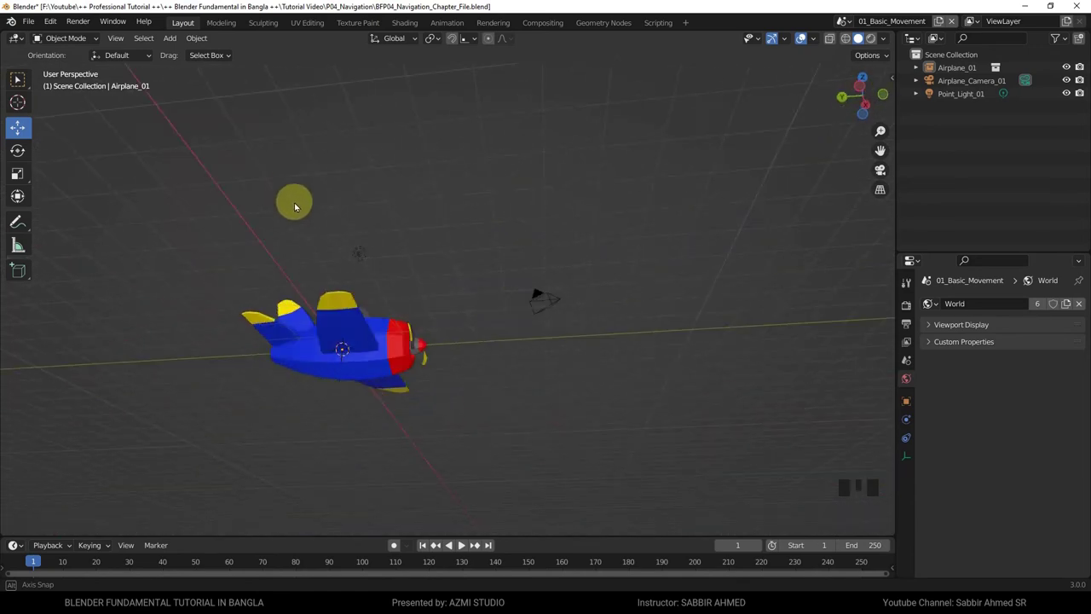
scroll(down, 3)
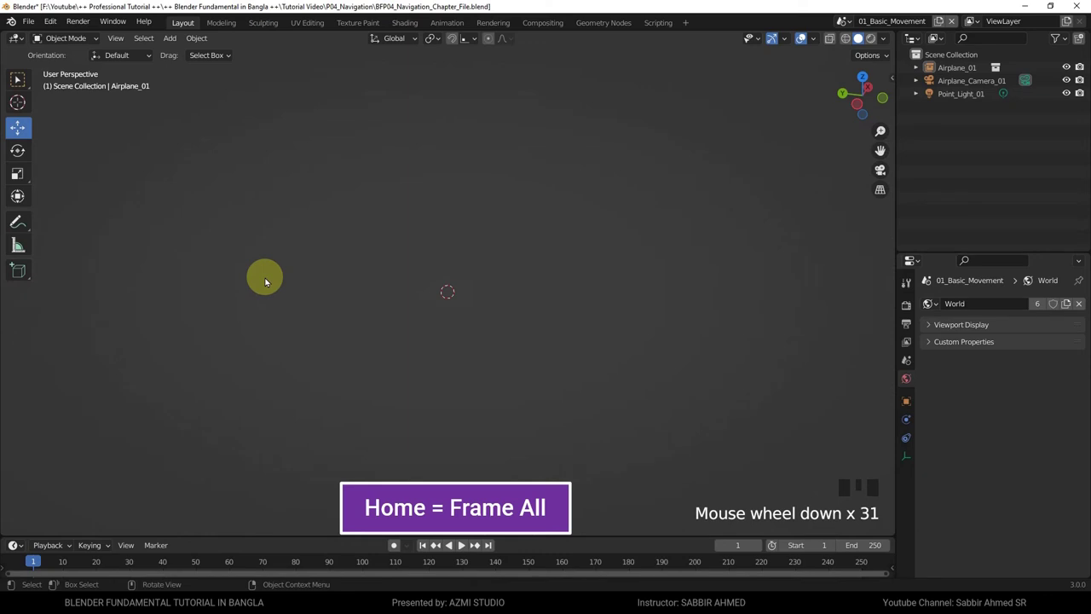
key(Home)
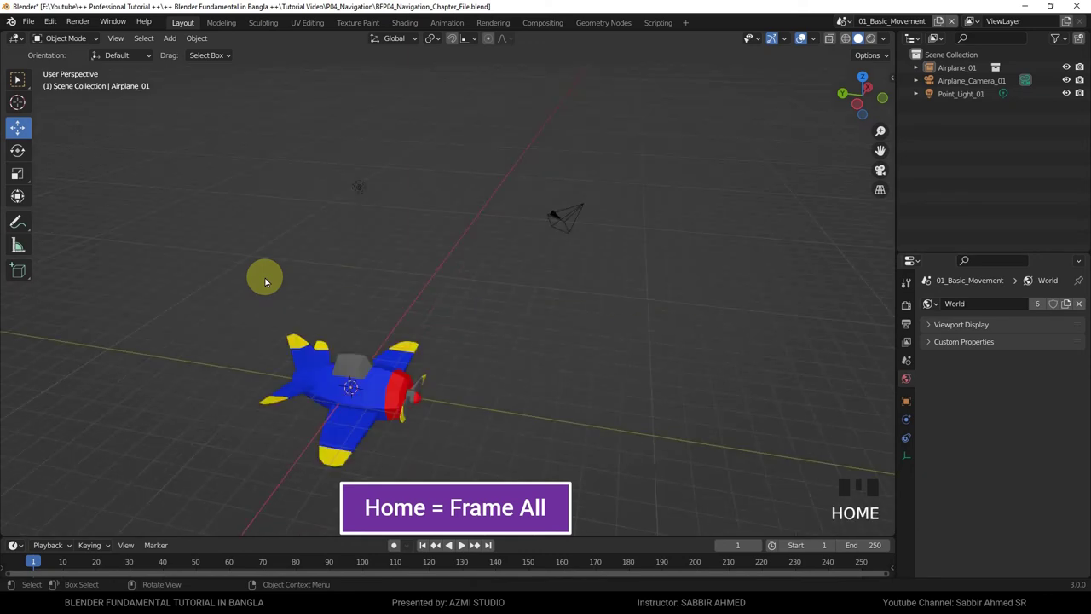
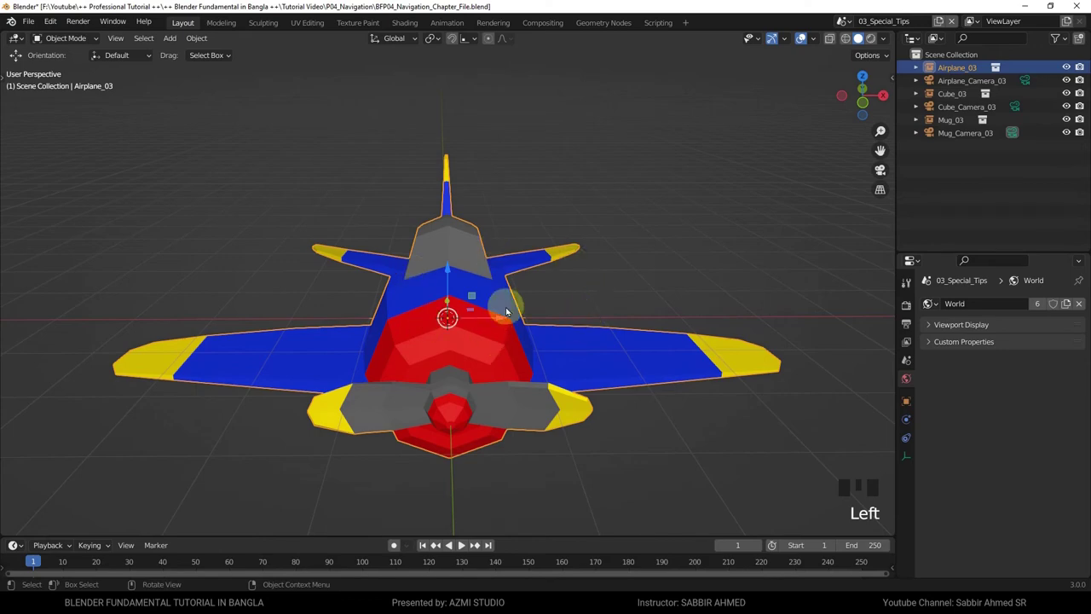
- Orbit around Airplane_03 to view it from the side
drag(741, 295, 538, 351)
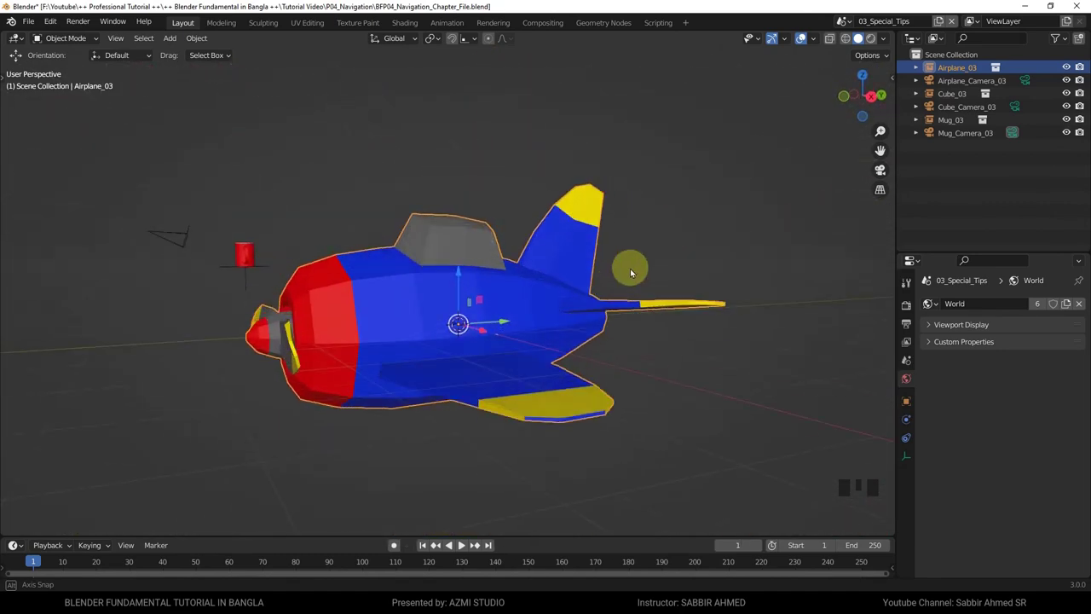
- Select the red Mug_03 behind the airplane and orbit and zoom around the scene
click(250, 247)
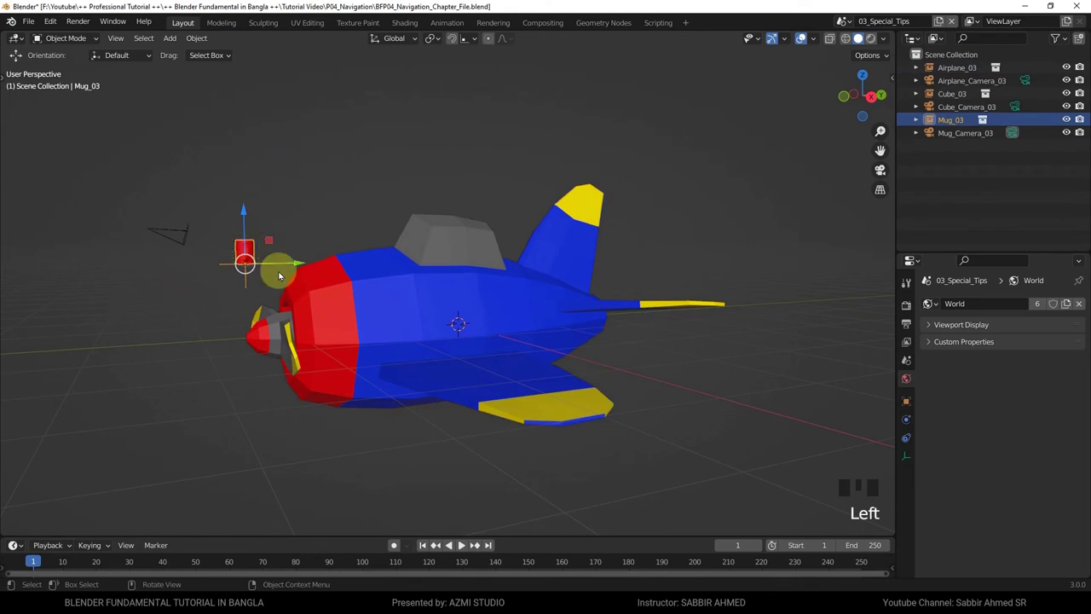
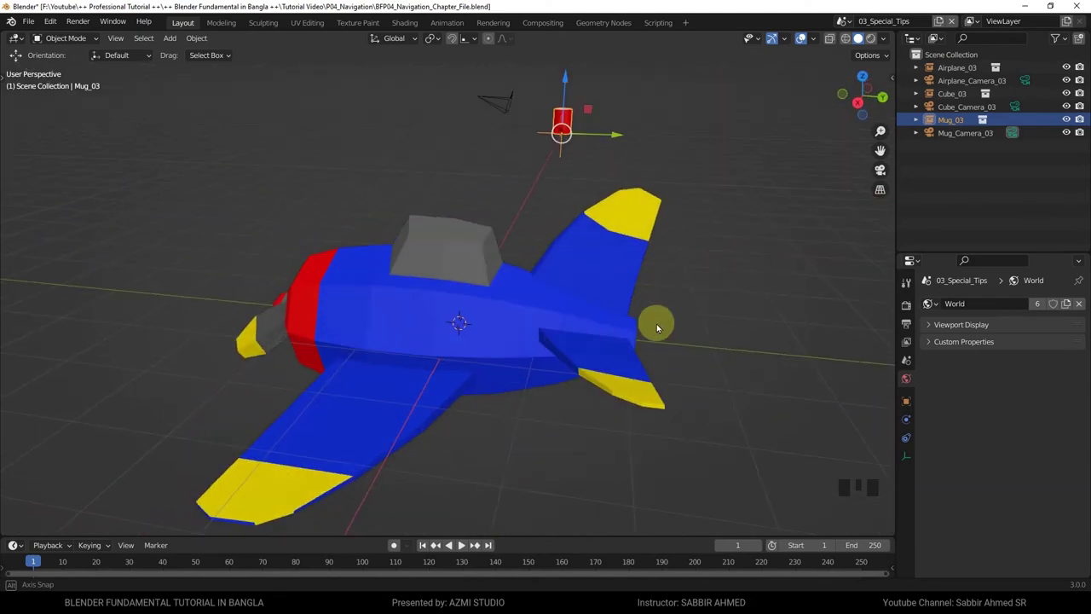
drag(762, 221, 521, 203)
scroll(down, 3)
drag(577, 221, 638, 273)
scroll(up, 3)
scroll(up, 3)
- Orbit and bring the view in close so the red mug fills the viewport
drag(723, 273, 401, 283)
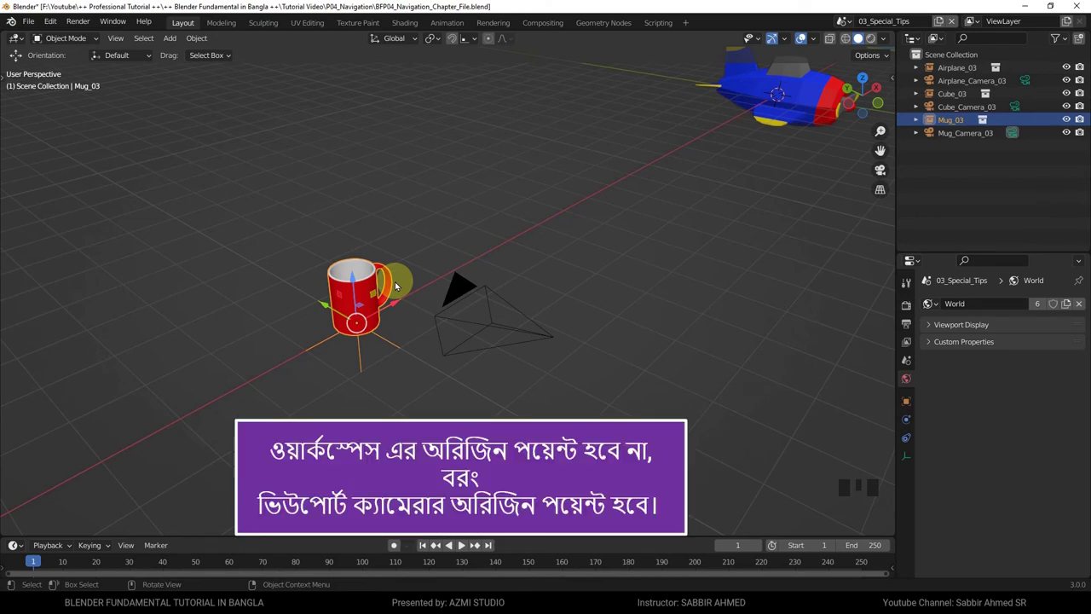
drag(120, 44, 164, 111)
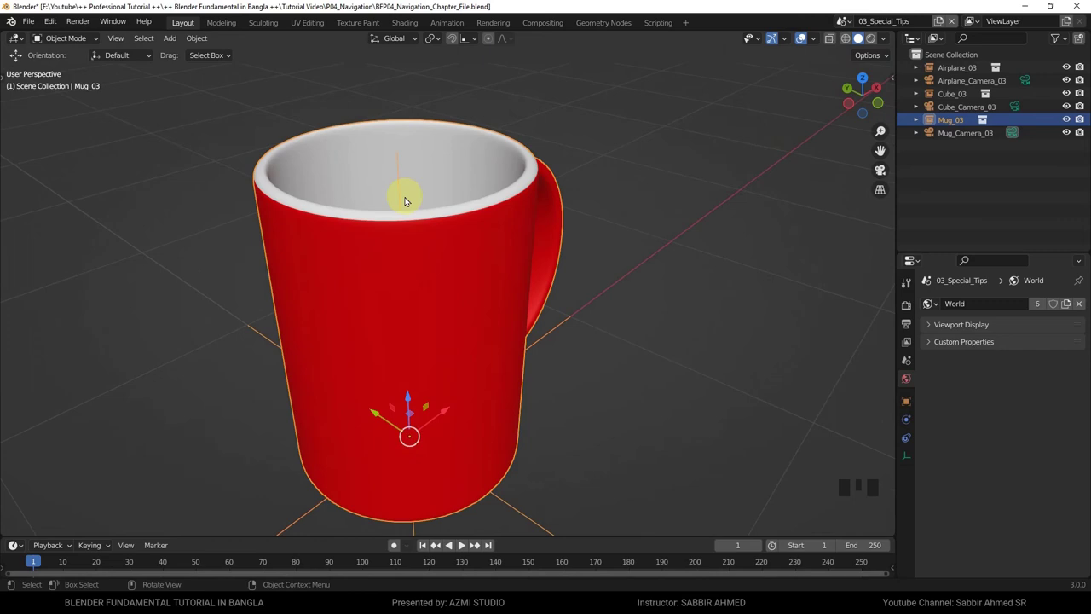
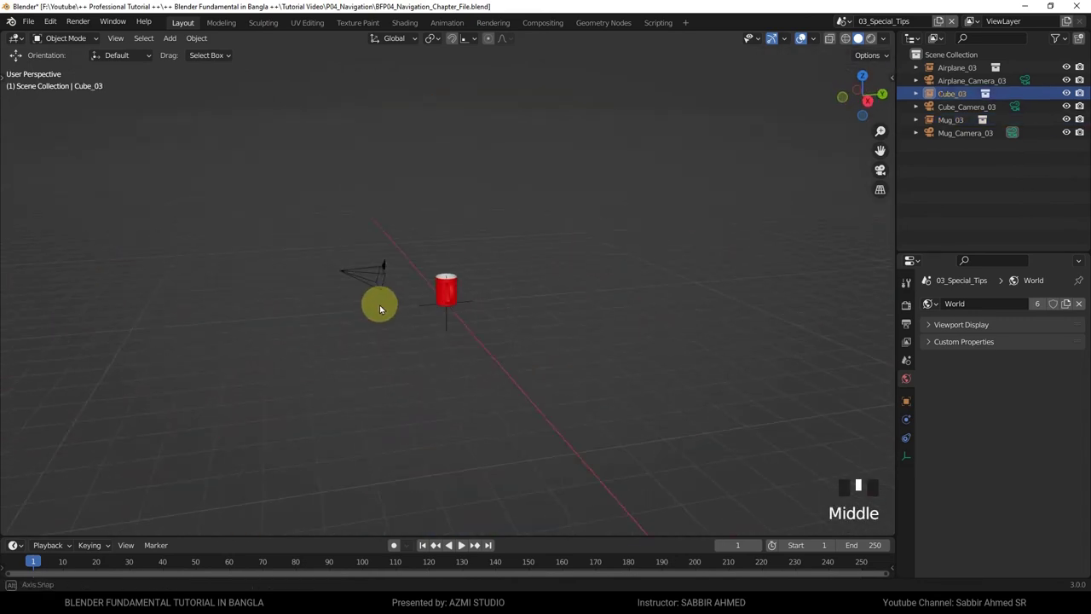
- Pull back and orbit to a new angle showing the cyan cube with the airplane and mug
scroll(down, 3)
drag(471, 325, 122, 39)
drag(122, 39, 169, 113)
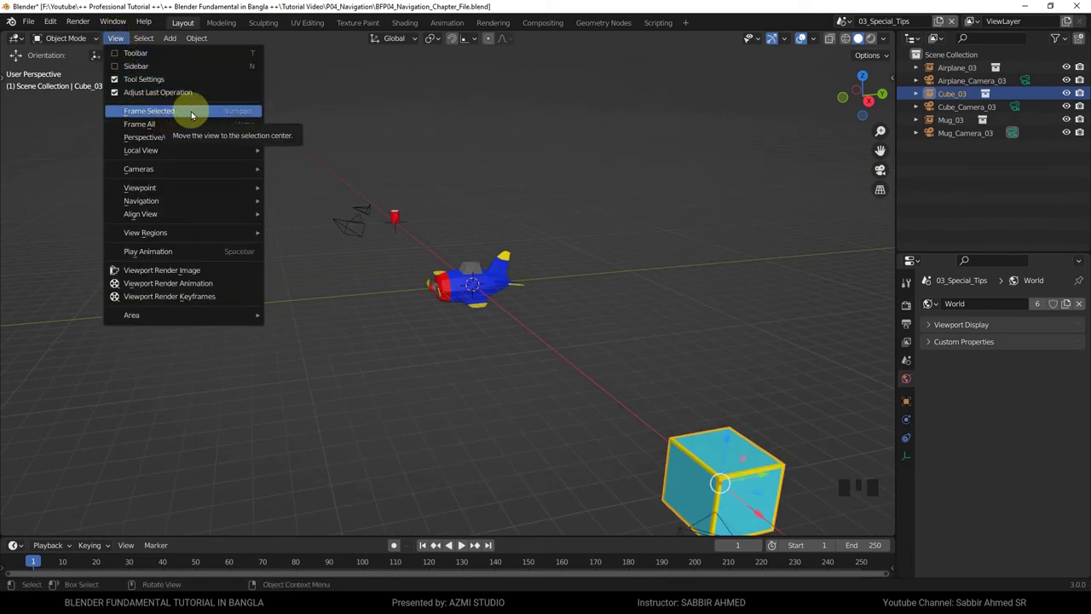
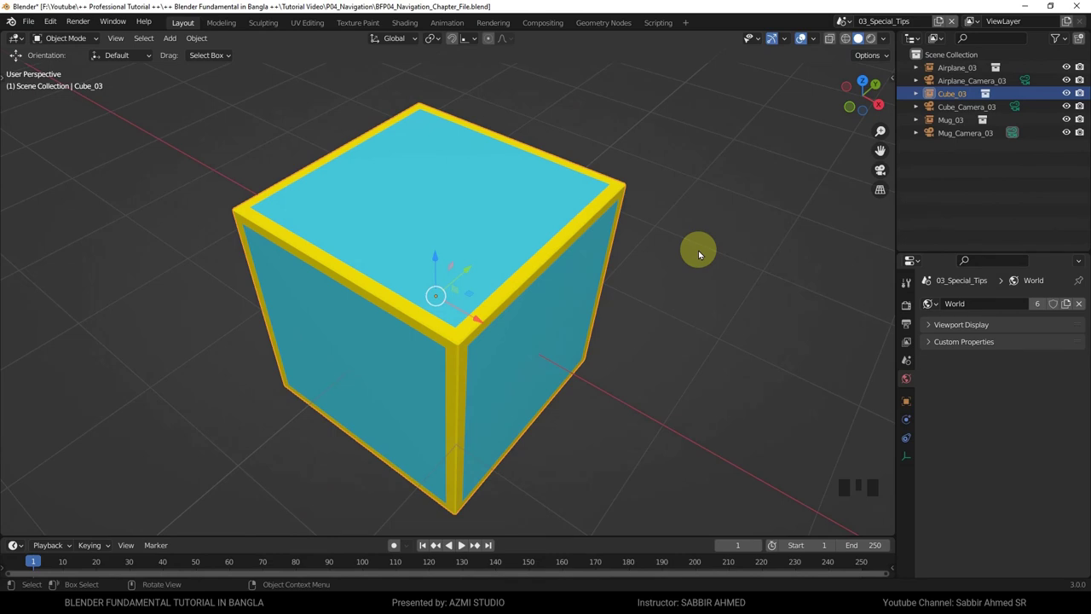
- Switch to the 04_Practice scene and select the practice spheres in the Outliner, ending on Sphere_Large
click(851, 23)
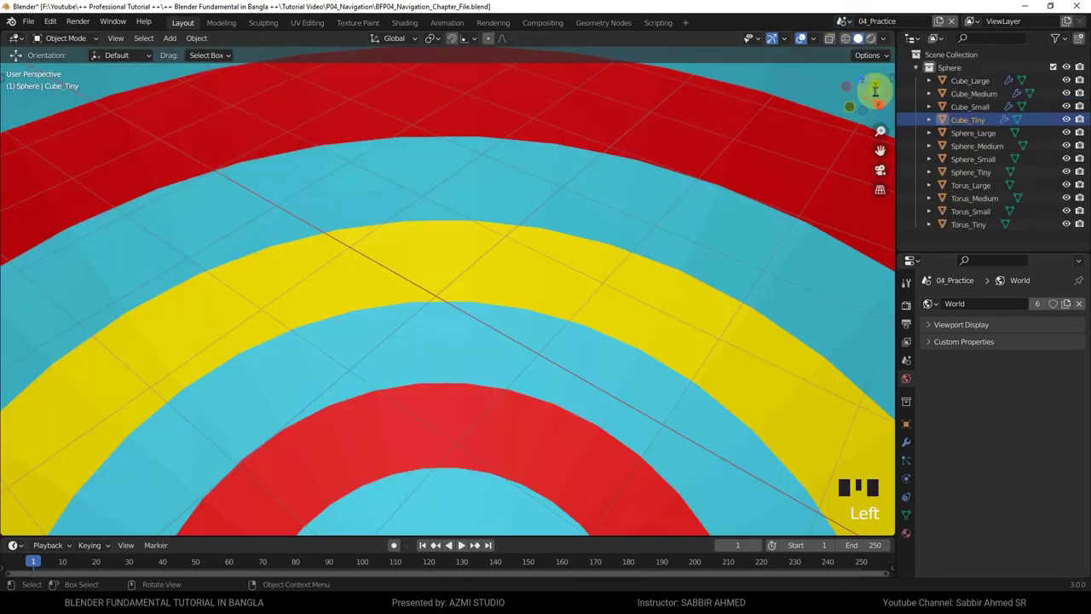
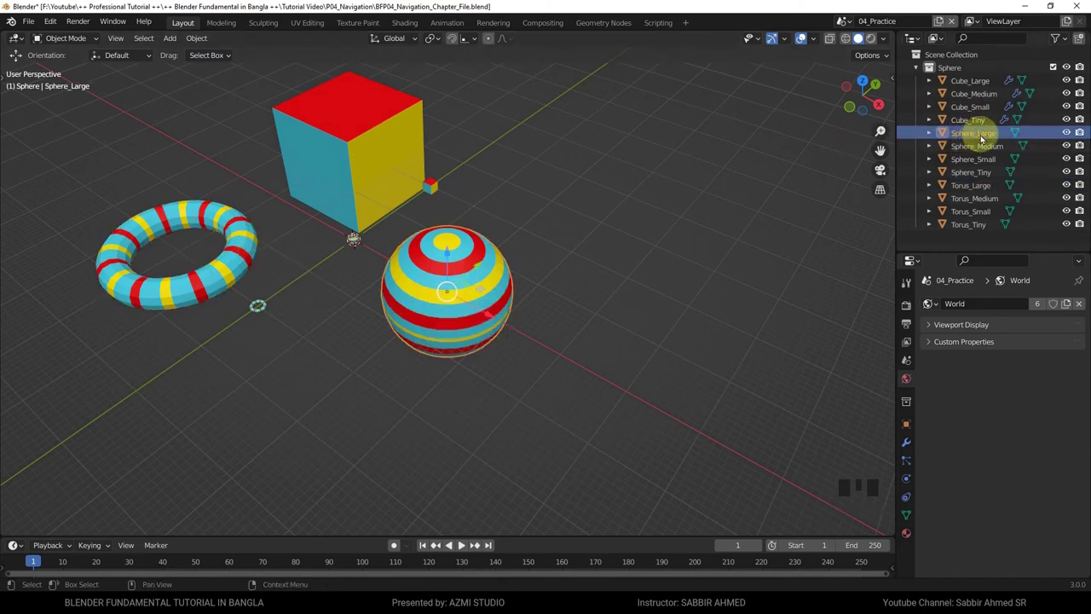
click(984, 148)
click(984, 163)
click(981, 179)
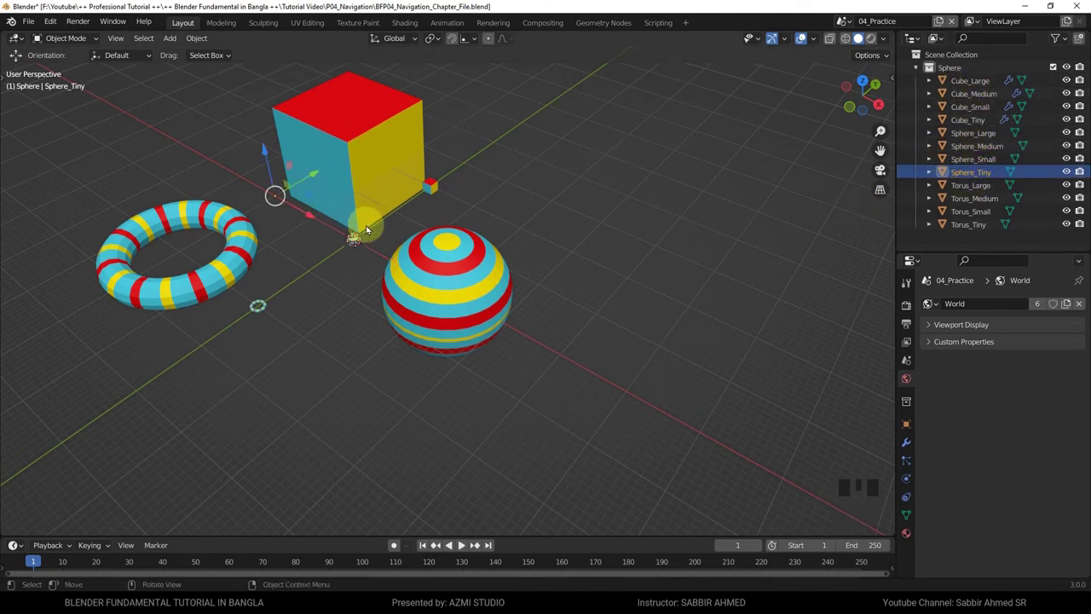
click(977, 133)
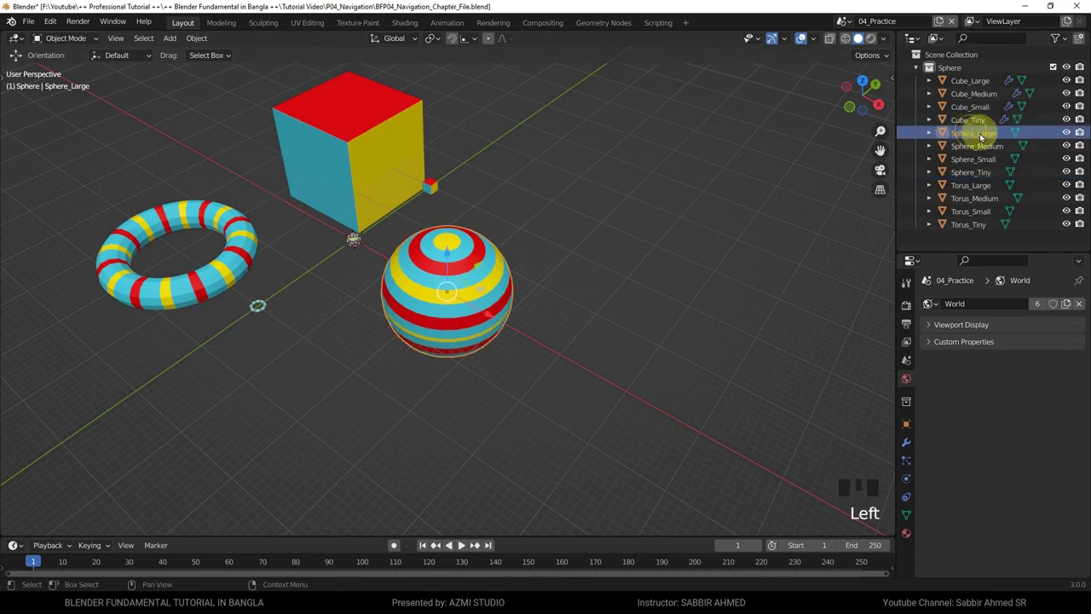
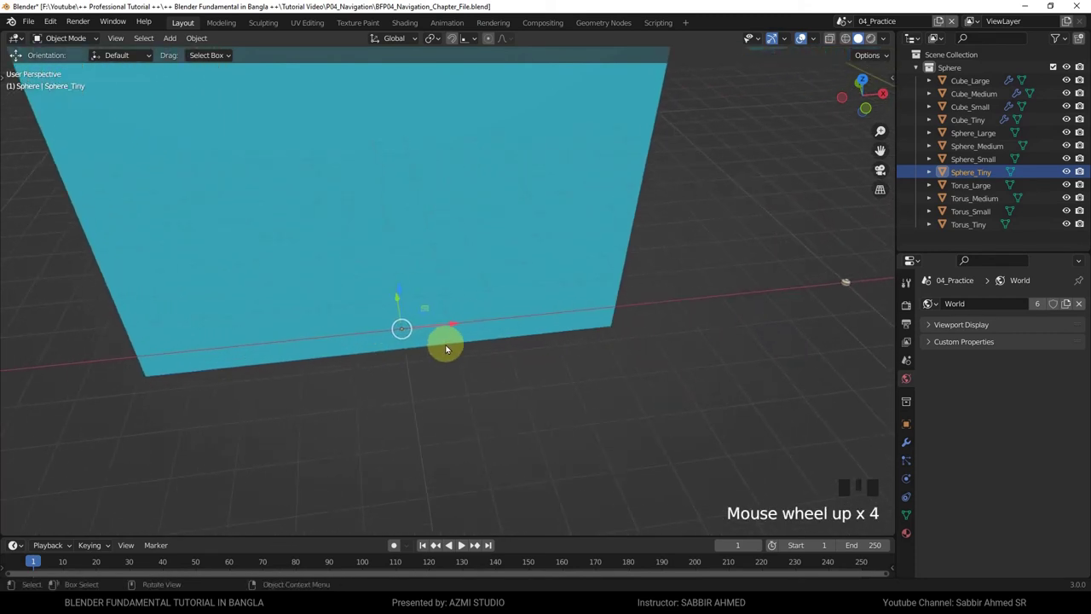
- Zoom and orbit around Sphere_Tiny, then pull the view back from the large cube face
scroll(up, 3)
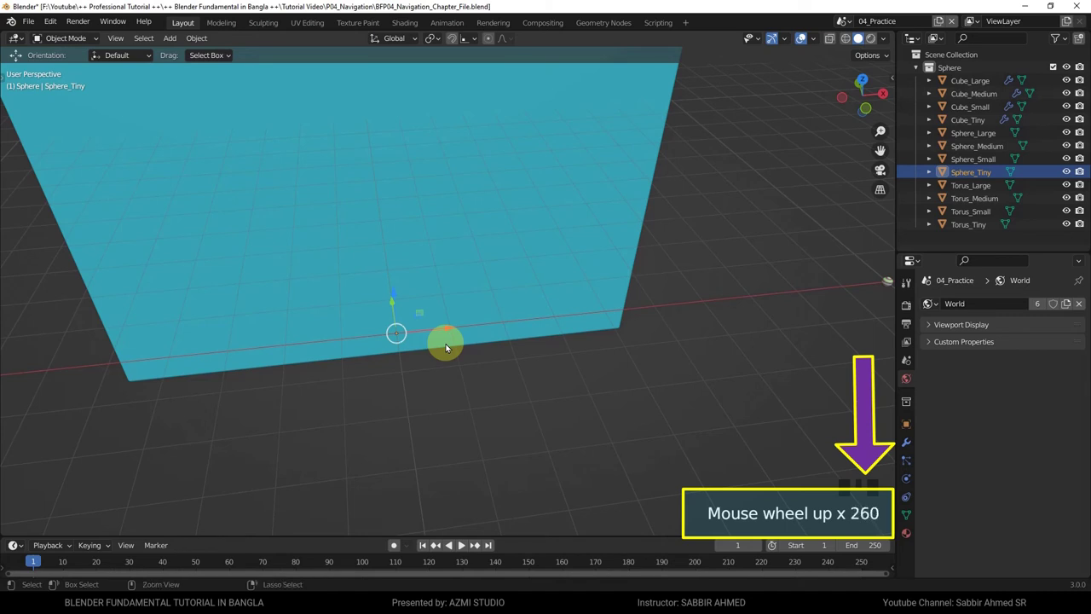
drag(444, 398, 425, 353)
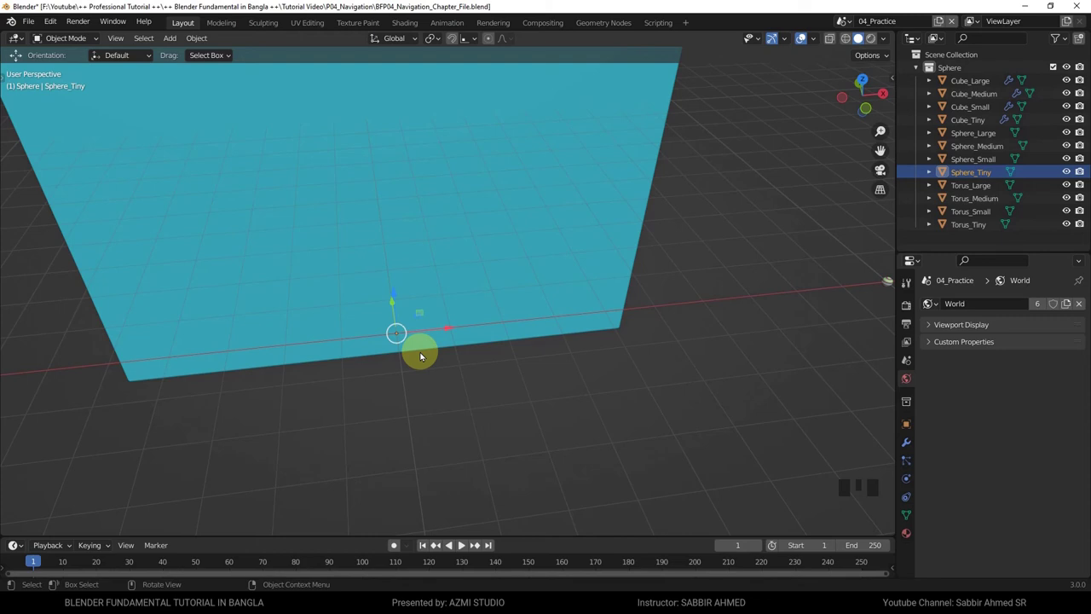
scroll(down, 3)
drag(602, 269, 732, 271)
- Select the large striped sphere and orbit and zoom out around the practice shapes
click(731, 271)
drag(724, 269, 675, 325)
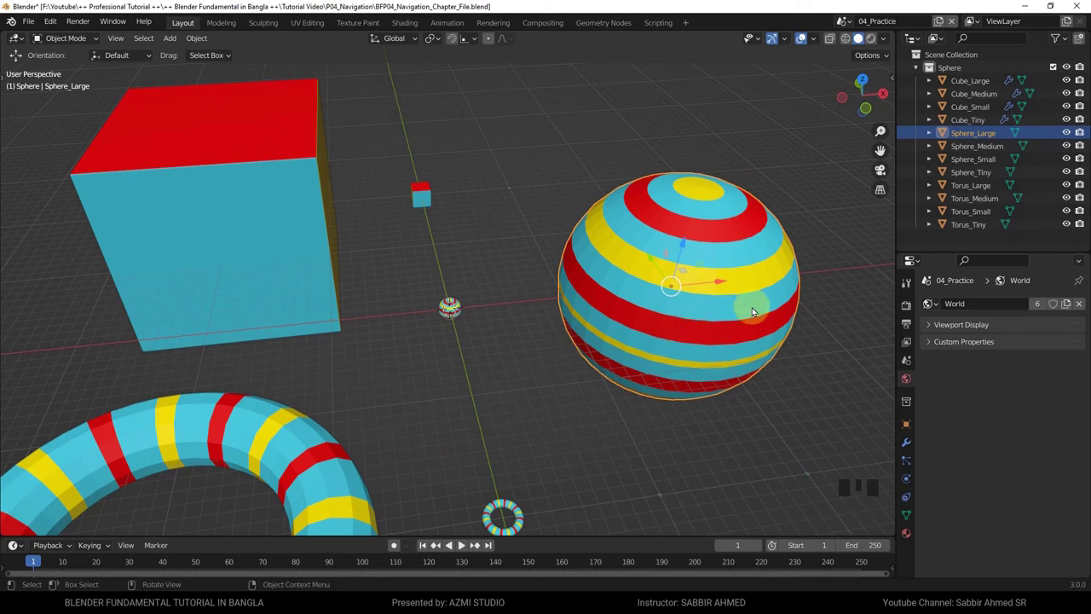
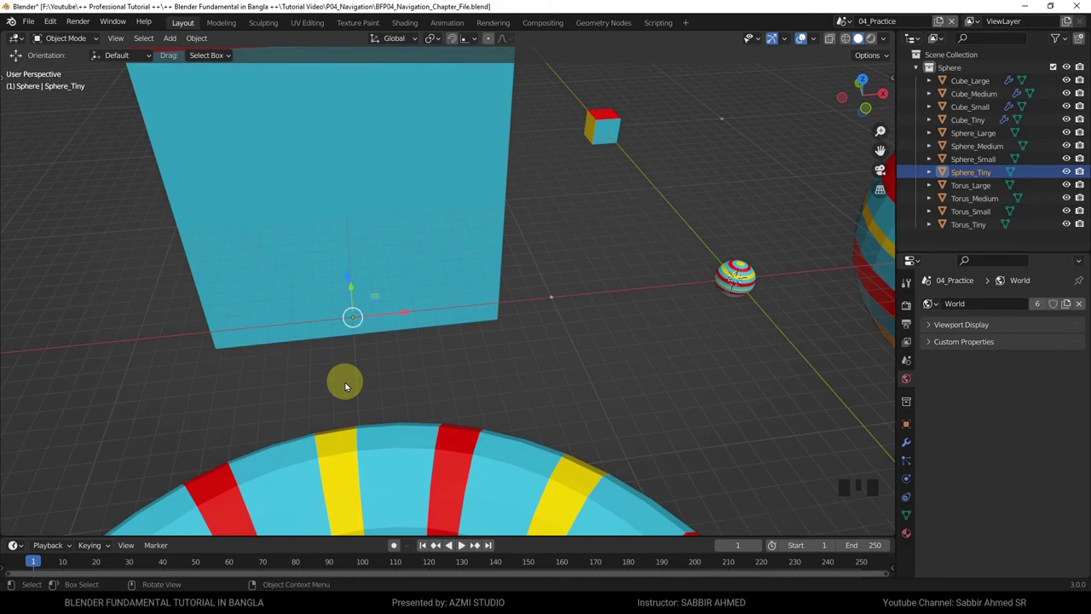
scroll(down, 3)
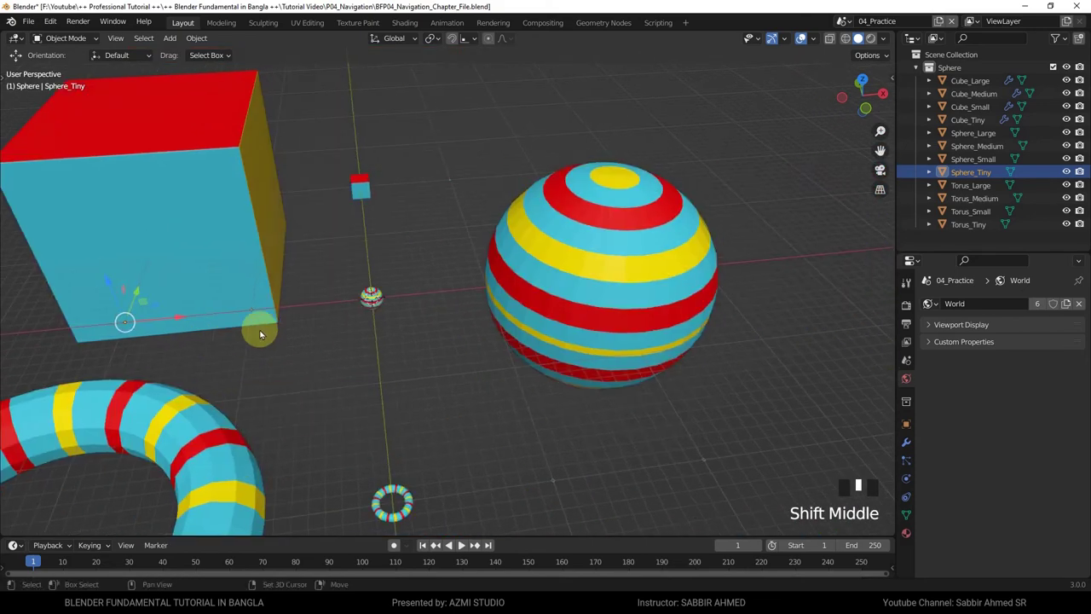
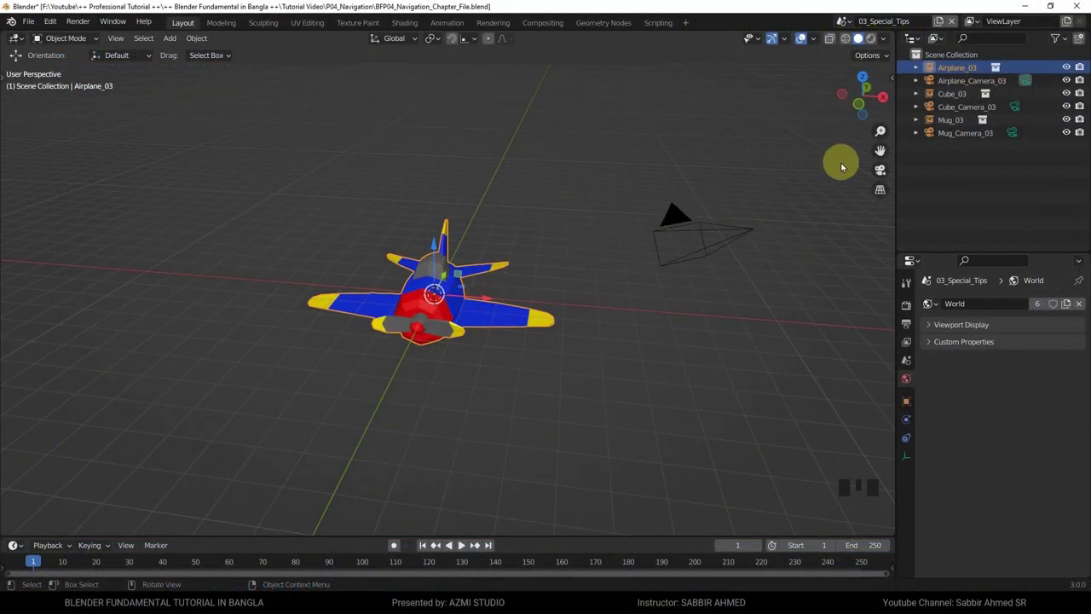
- Look at the airplane through its camera, then leave to a wide free perspective view
click(886, 173)
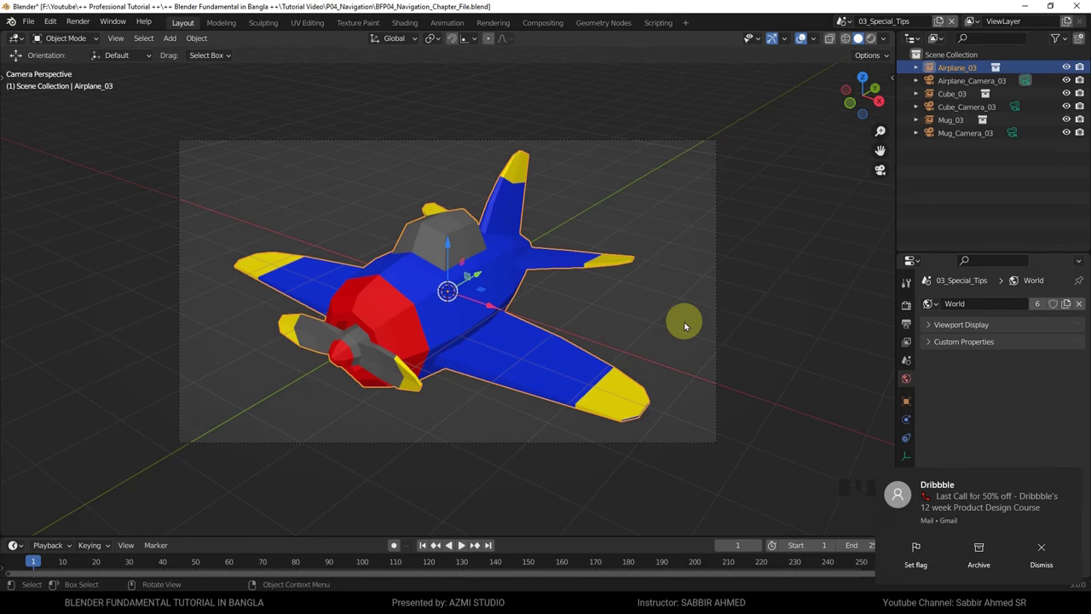
middle_click(689, 324)
scroll(down, 3)
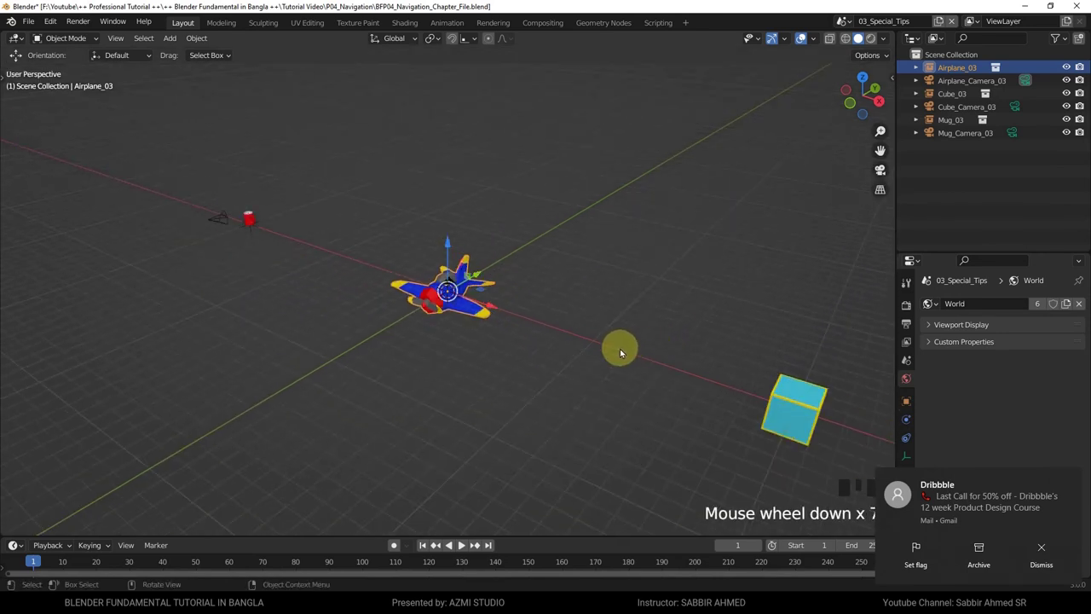
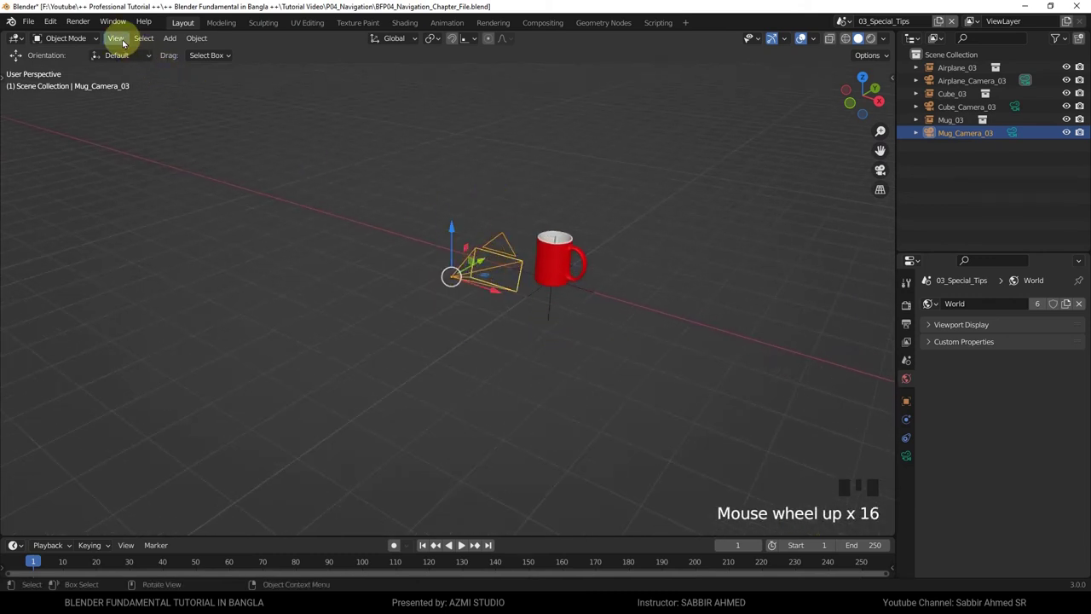
- Make Mug_Camera_03 the active camera and view through it, then leave camera view to look around
drag(128, 41, 330, 166)
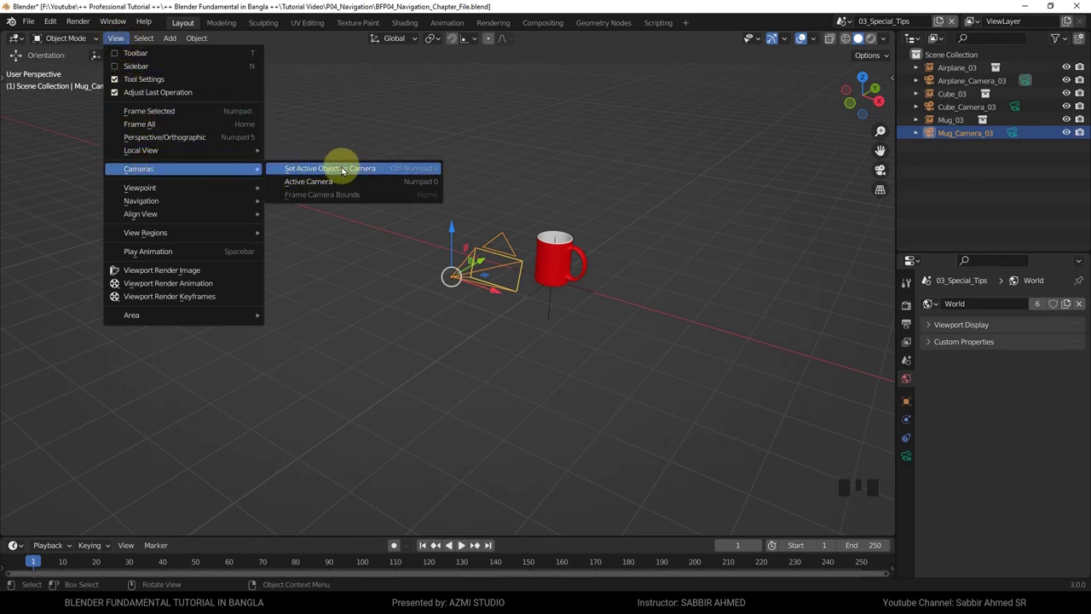
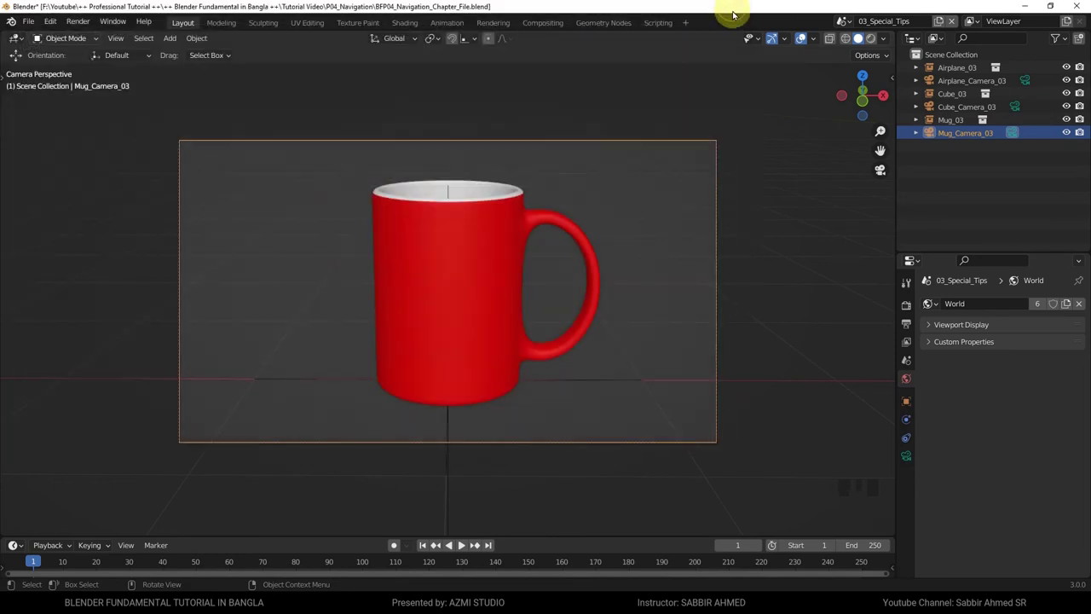
middle_click(655, 198)
scroll(down, 3)
middle_click(727, 242)
scroll(down, 3)
- Select Cube_Camera_03 and look through it as the active camera with Ctrl+Numpad 0
drag(583, 298, 611, 312)
click(611, 312)
scroll(up, 3)
key(ctrl+KP_0)
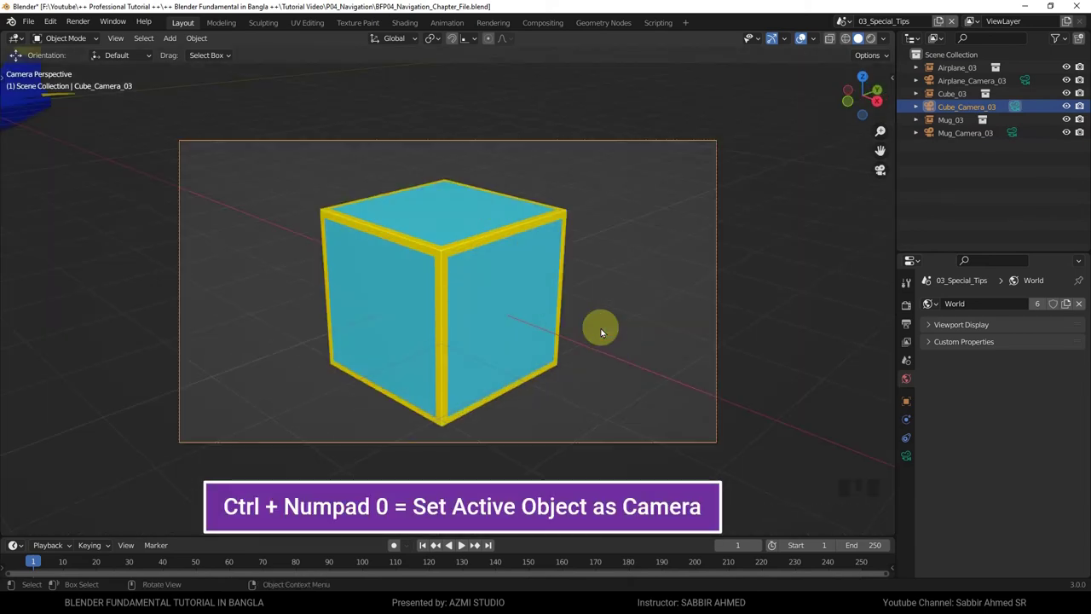
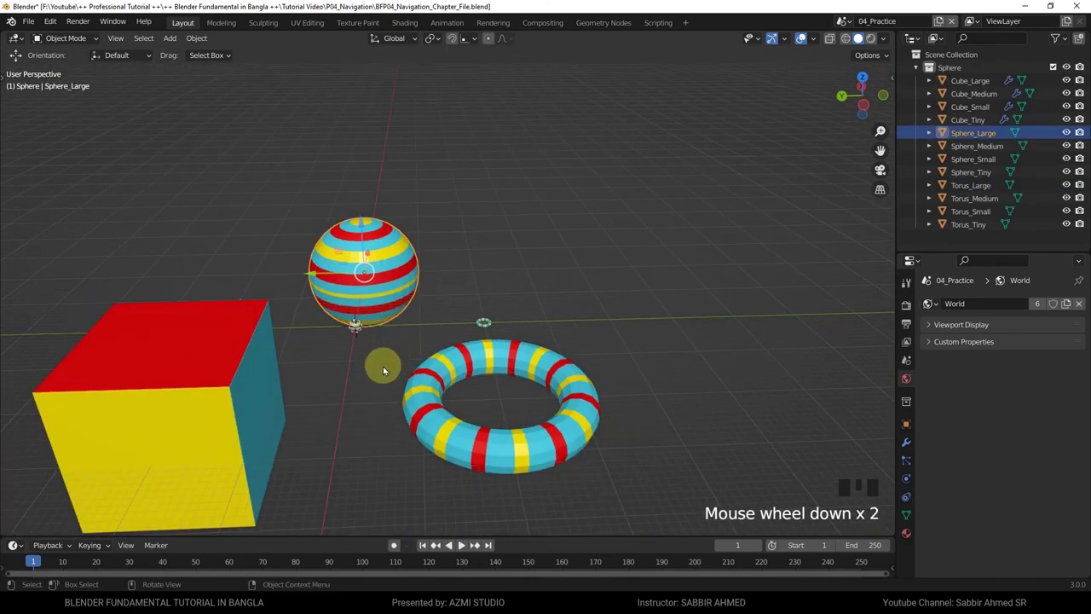
- Select the tiny sphere beside the large cube in the practice scene
click(342, 410)
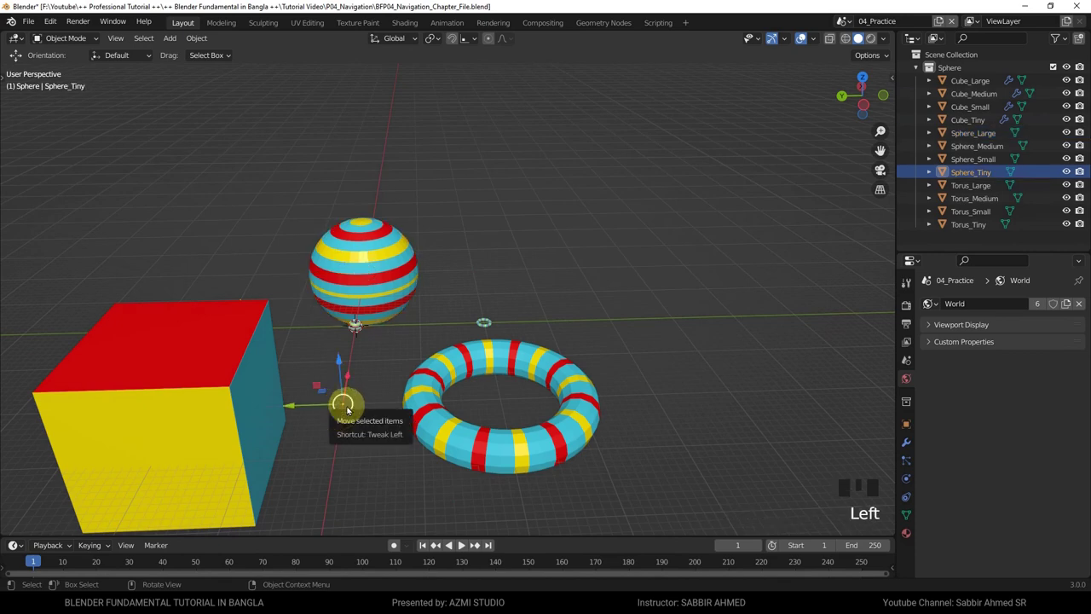
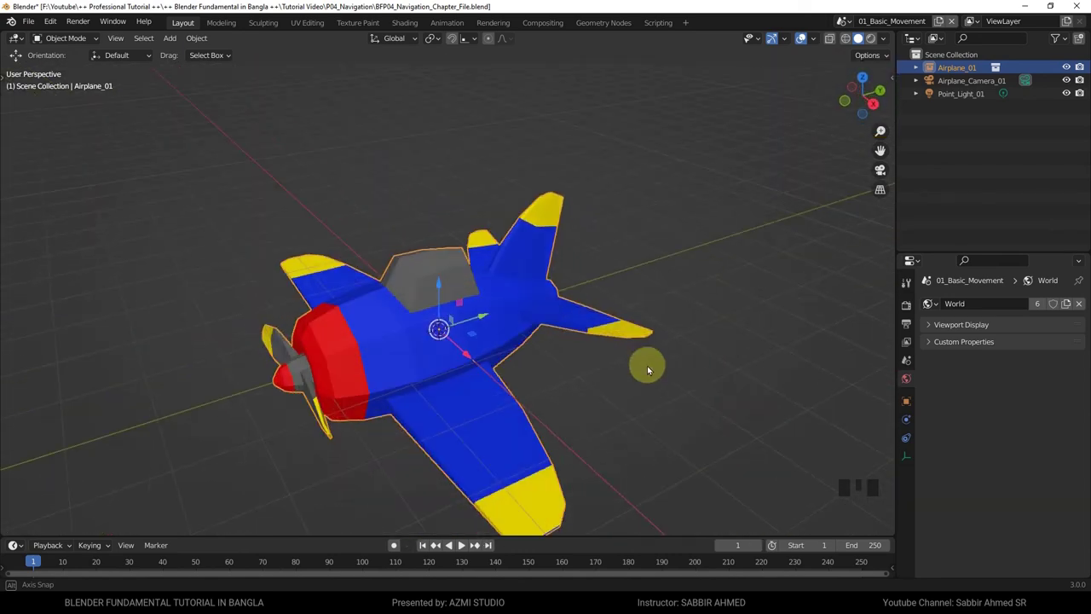
- Orbit Airplane_01 to a front three-quarter angle and zoom in and out around it
drag(621, 398, 478, 393)
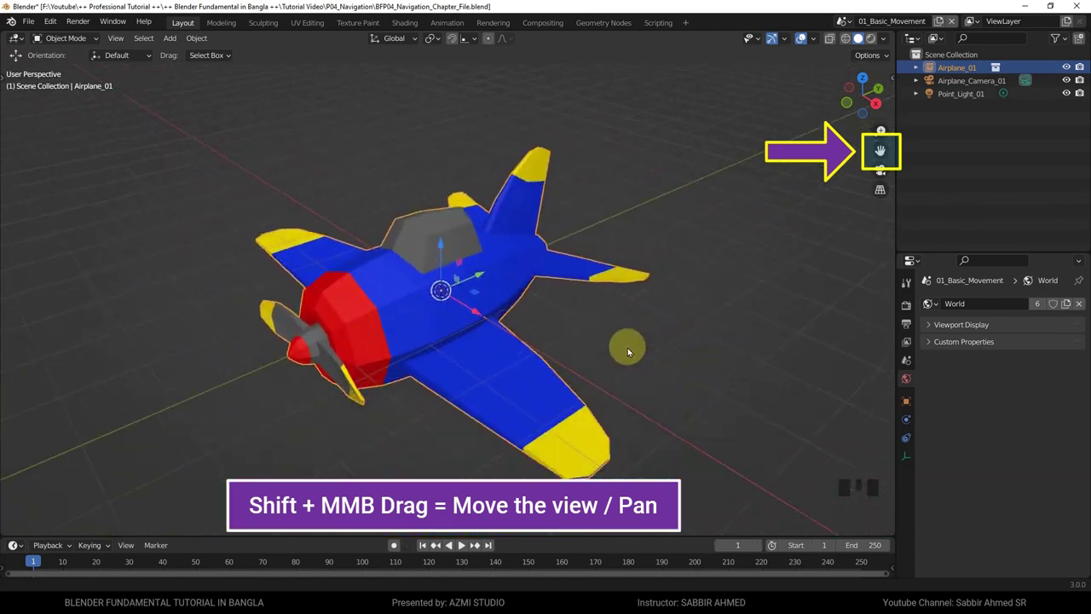
scroll(up, 3)
scroll(down, 3)
scroll(up, 3)
scroll(down, 3)
scroll(up, 3)
scroll(down, 3)
scroll(up, 3)
scroll(down, 3)
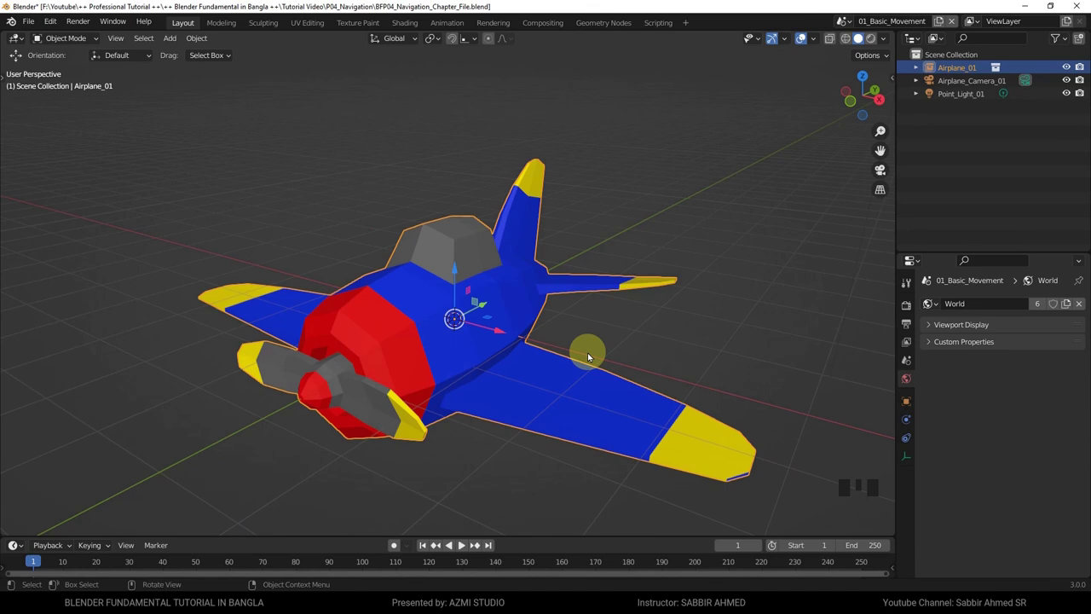
- View the airplane from front, right and top orthographic views, then through its camera
key(KP_1)
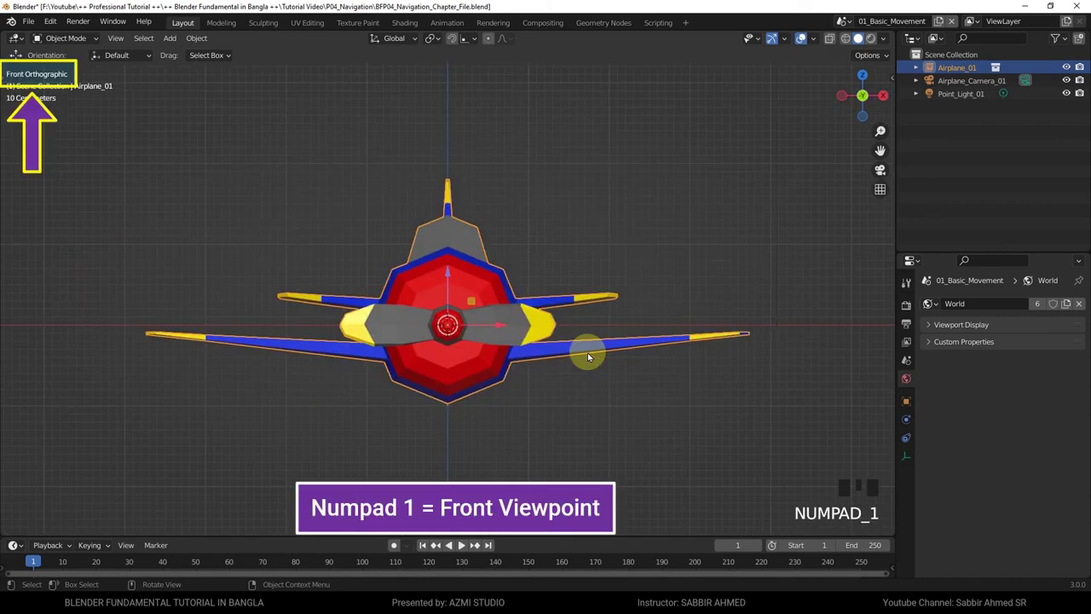
key(KP_3)
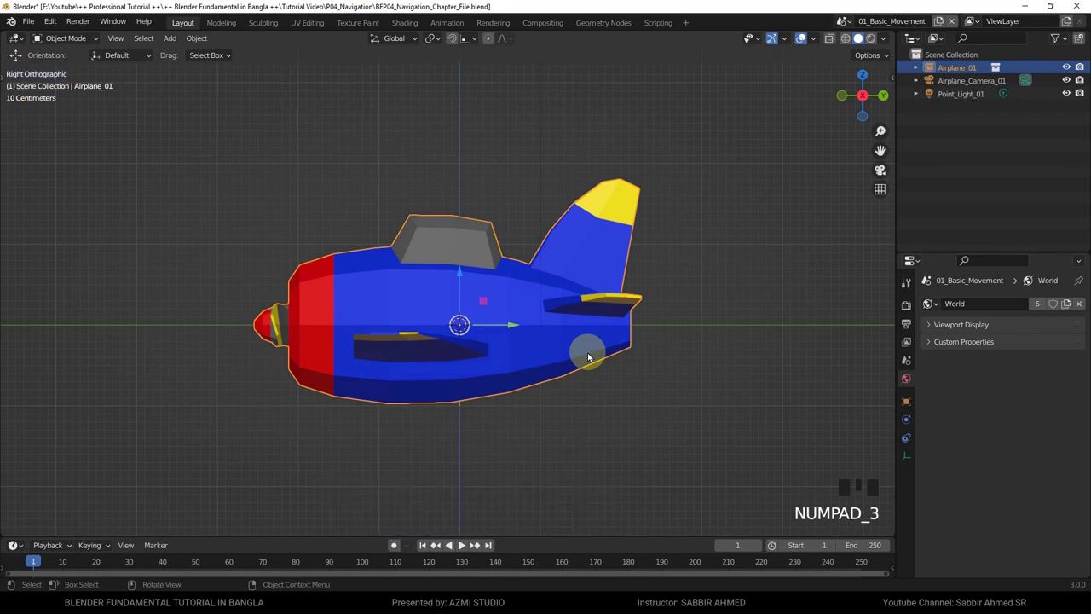
key(KP_7)
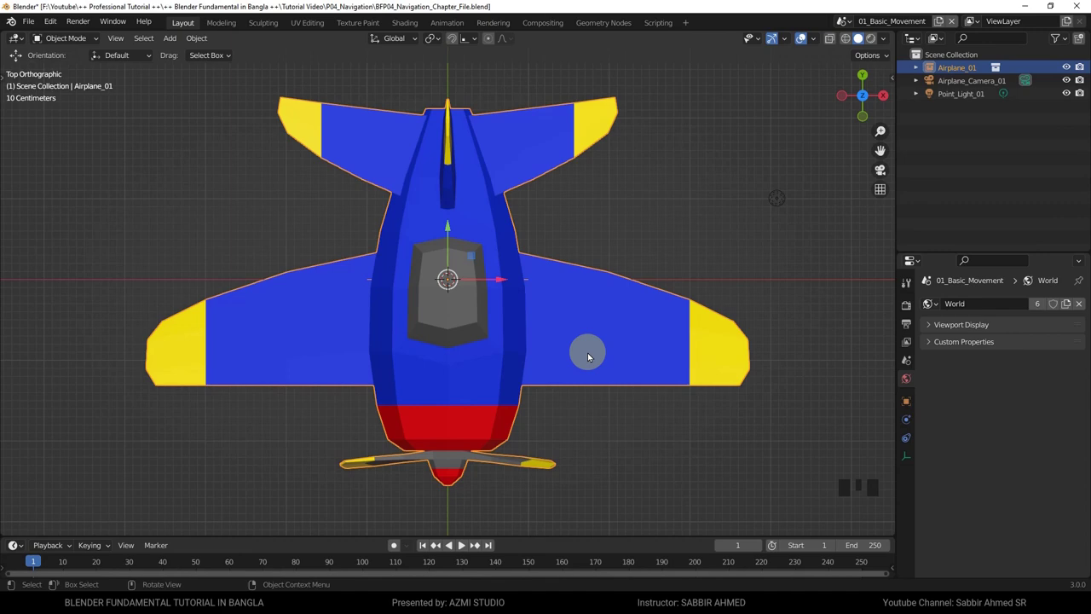
key(KP_0)
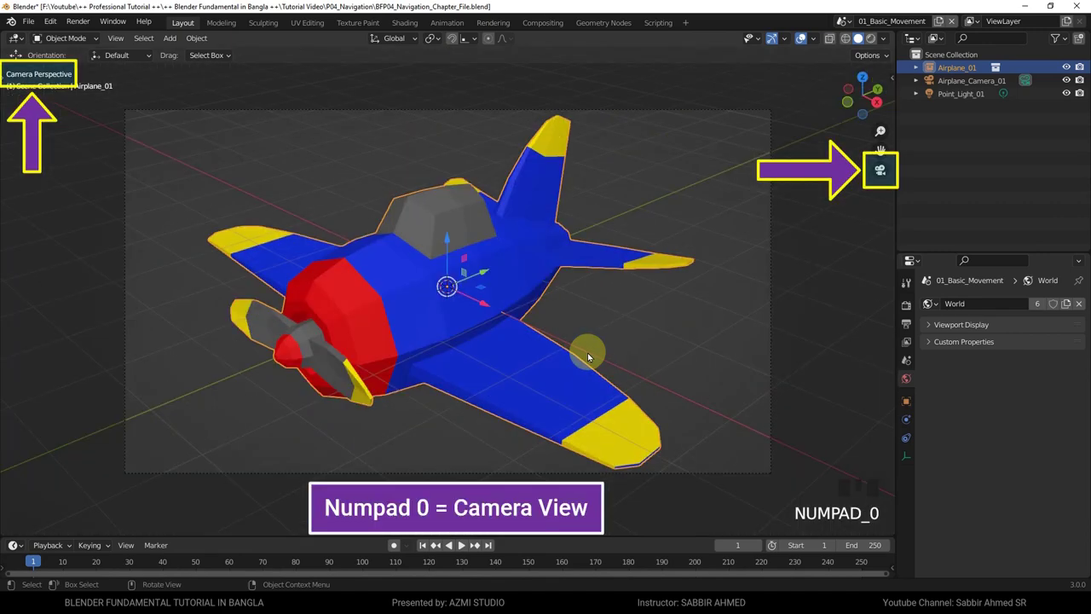
key(KP_0)
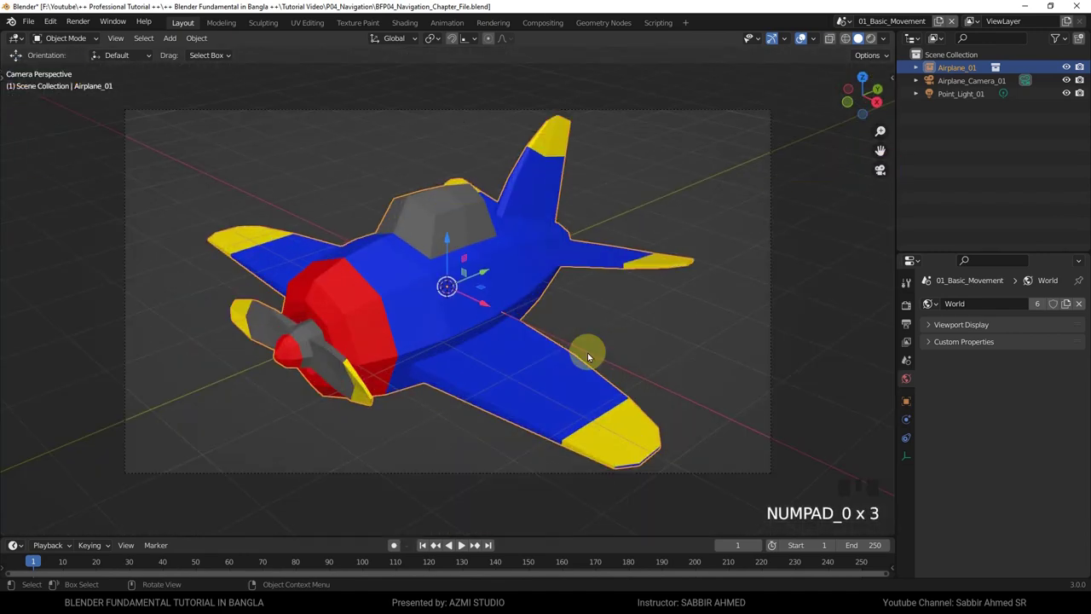
- Toggle between perspective and orthographic around the airplane, then frame Airplane_01 in view
key(KP_5)
key(KP_5)
key(KP_5)
key(KP_5)
key(KP_5)
key(KP_5)
key(KP_5)
key(KP_5)
key(KP_Decimal)
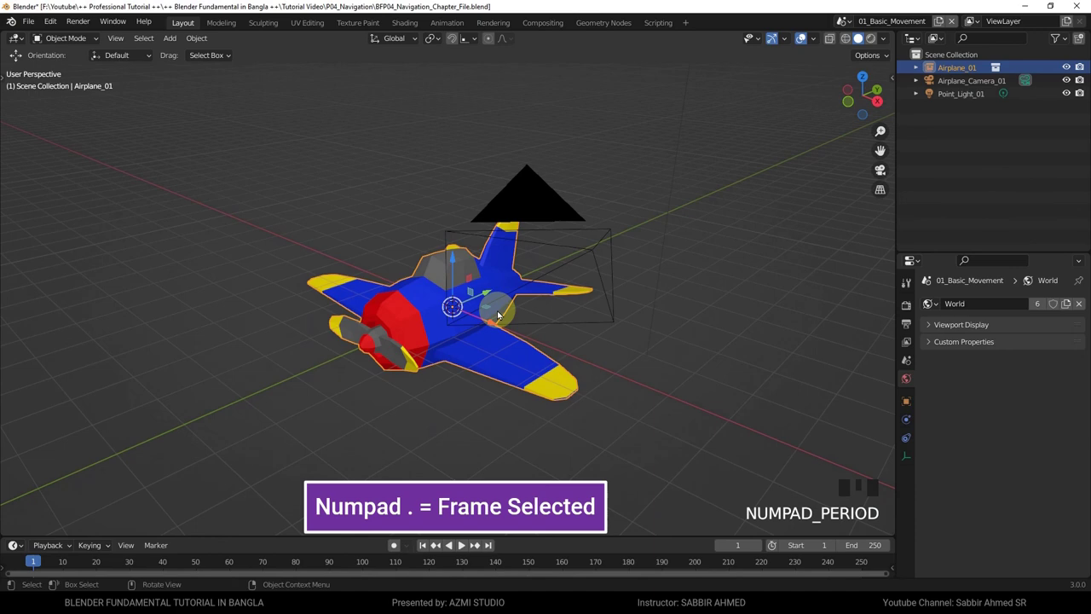